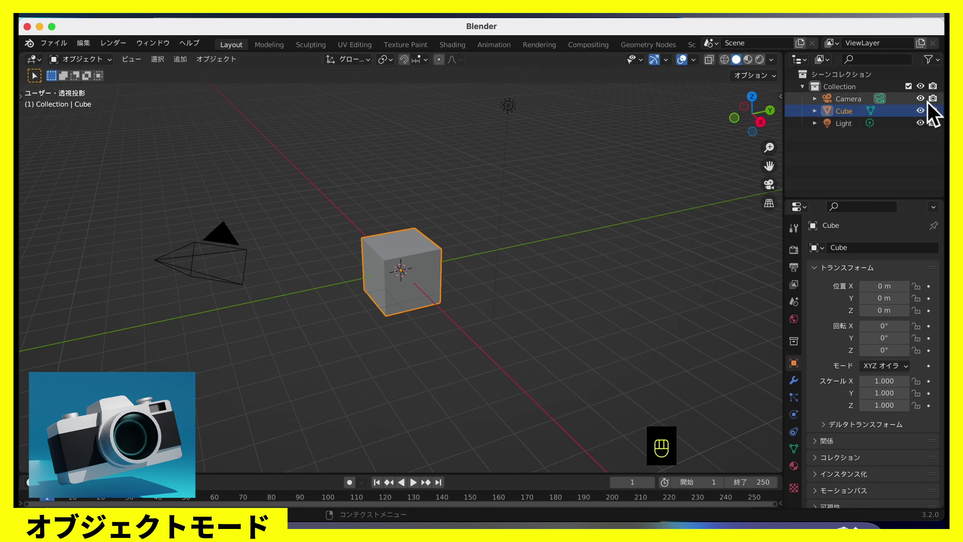
Step: Hide the default camera and light in the Outliner so only the cube stays visible
{"action": "left_click", "coordinate": [929, 106]}
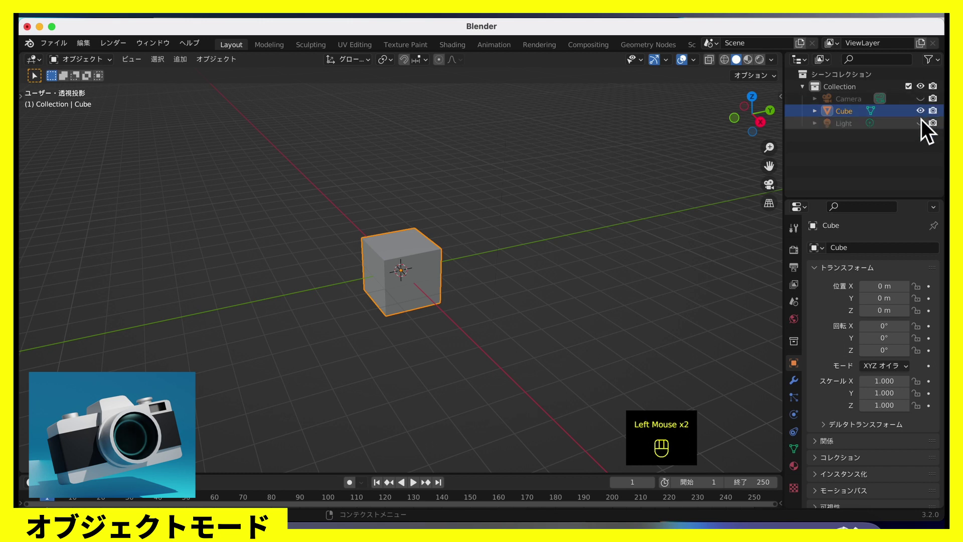
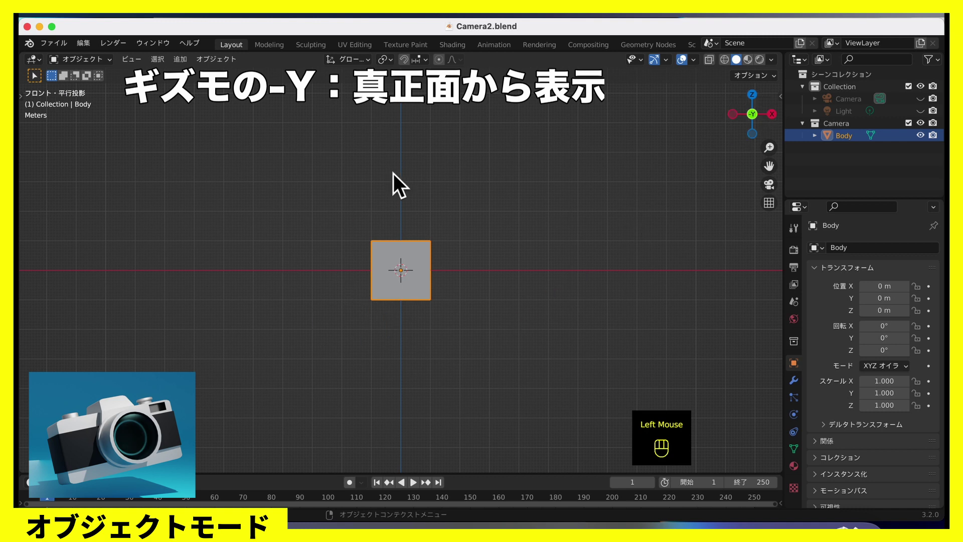
Step: Scale the Body cube to about 1.98 along X and 0.70 along Y, forming a shallow box
{"action": "left_click_drag", "start_coordinate": [449, 346], "coordinate": [443, 281]}
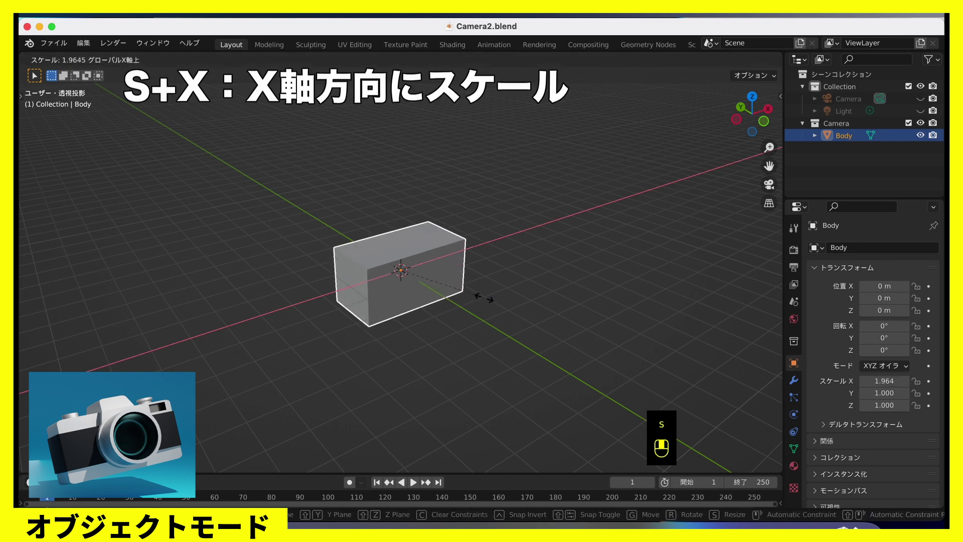
{"action": "left_click_drag", "start_coordinate": [488, 302], "coordinate": [507, 340]}
{"action": "scroll", "scroll_direction": "up", "scroll_amount": 3}
{"action": "key", "text": "s"}
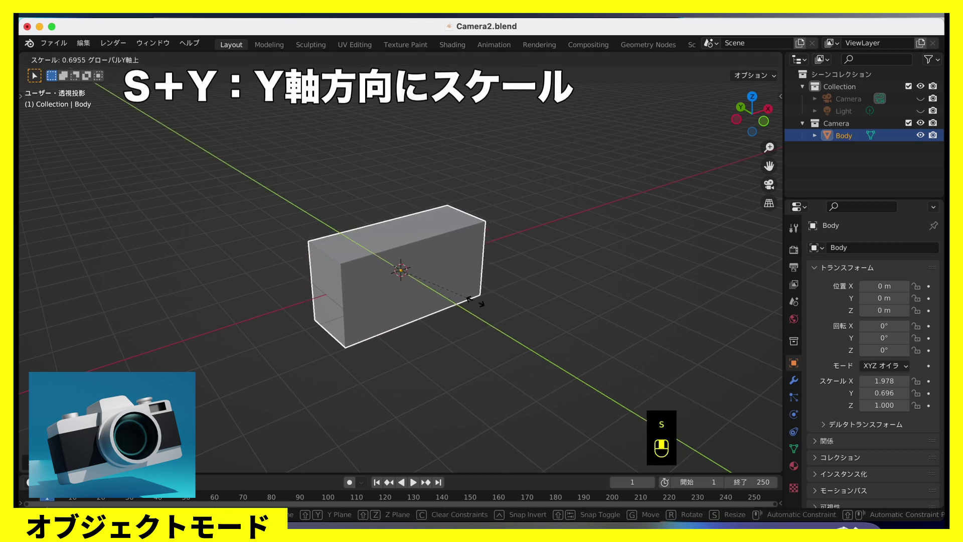
{"action": "left_click_drag", "start_coordinate": [484, 308], "coordinate": [465, 294]}
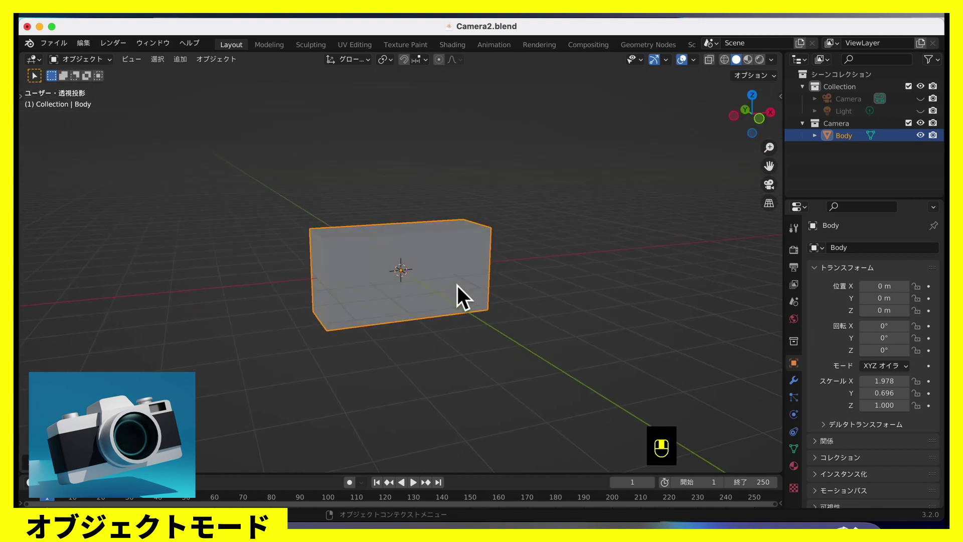
{"action": "left_click_drag", "start_coordinate": [482, 316], "coordinate": [493, 316]}
Step: In Edit Mode, add vertical loop cuts and a horizontal loop cut across the Body box with Ctrl+R
{"action": "key", "text": "Tab"}
{"action": "key", "text": "Tab"}
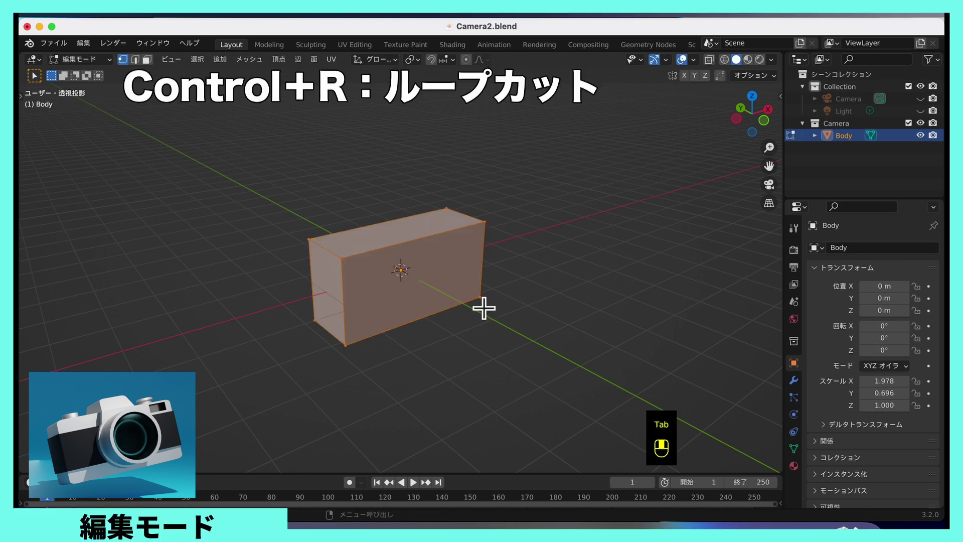
{"action": "key", "text": "ctrl+r"}
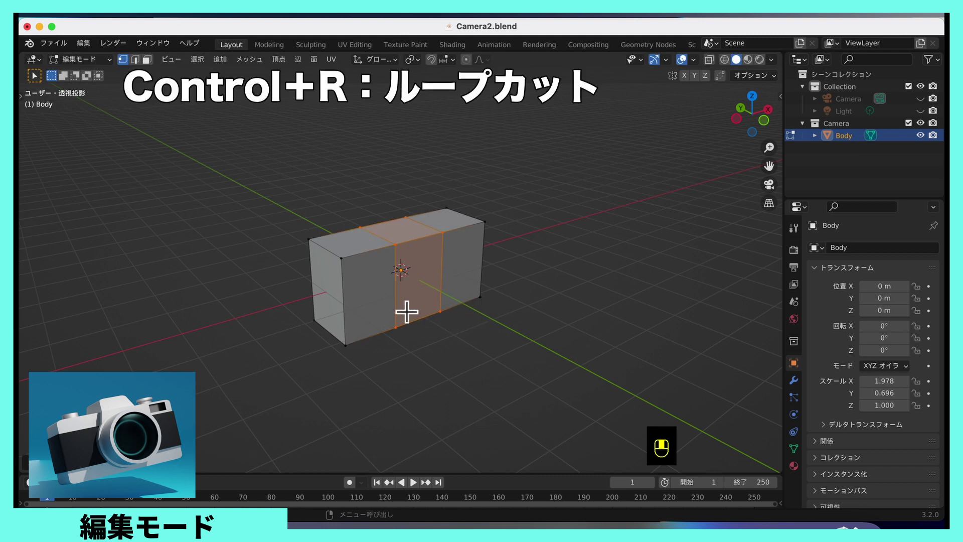
{"action": "key", "text": "ctrl+r"}
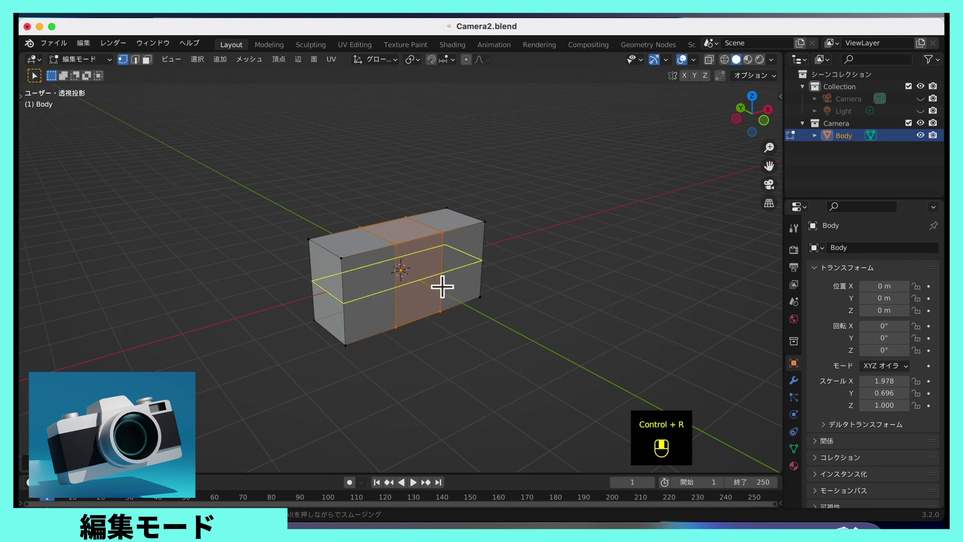
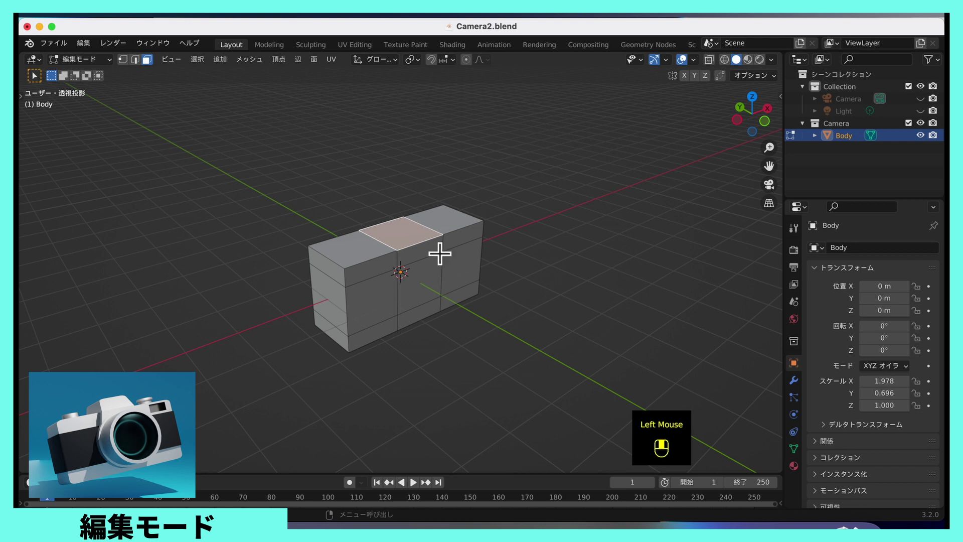
Step: Extrude the top middle face of the Body upward to form a hump
{"action": "key", "text": "e"}
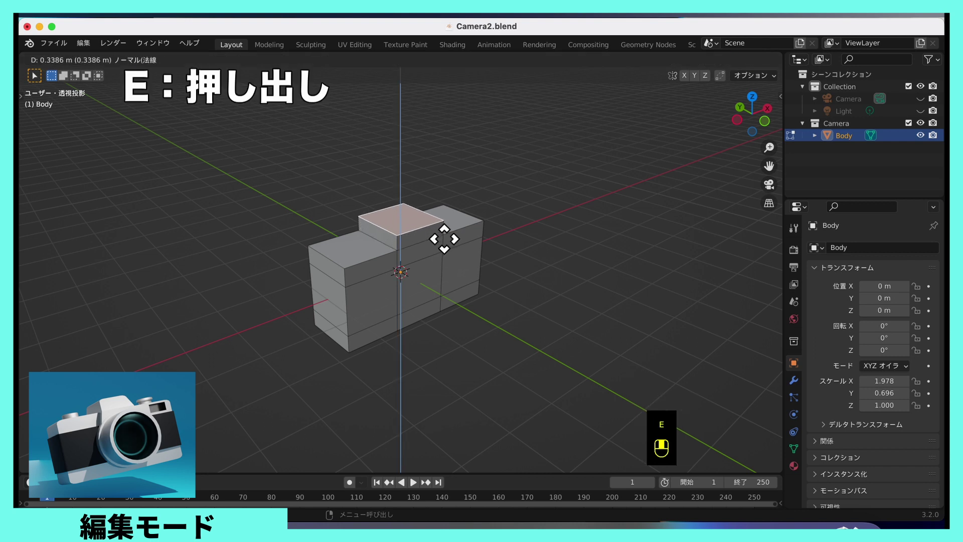
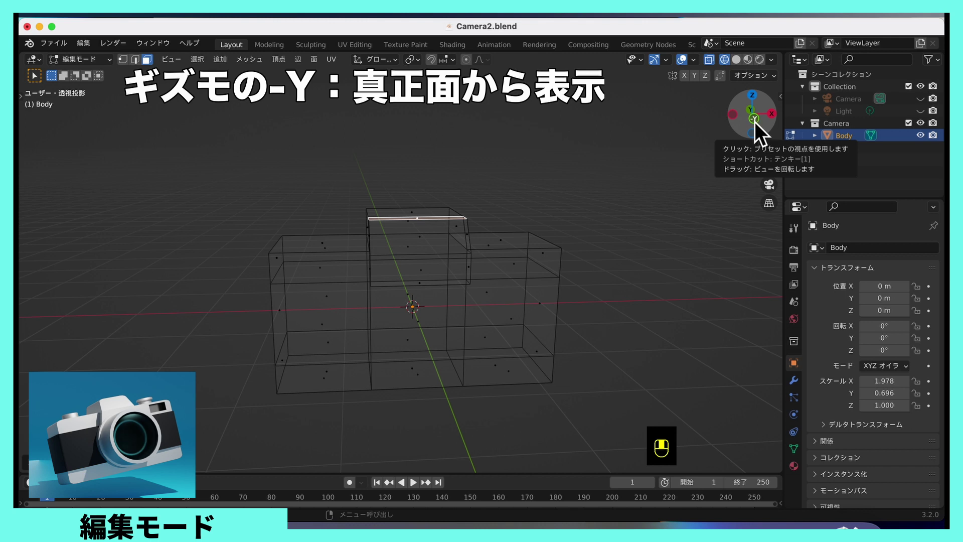
Step: View the Body from the front via the -Y gizmo and switch to vertex selection for shaping the hump
{"action": "left_click", "coordinate": [763, 129]}
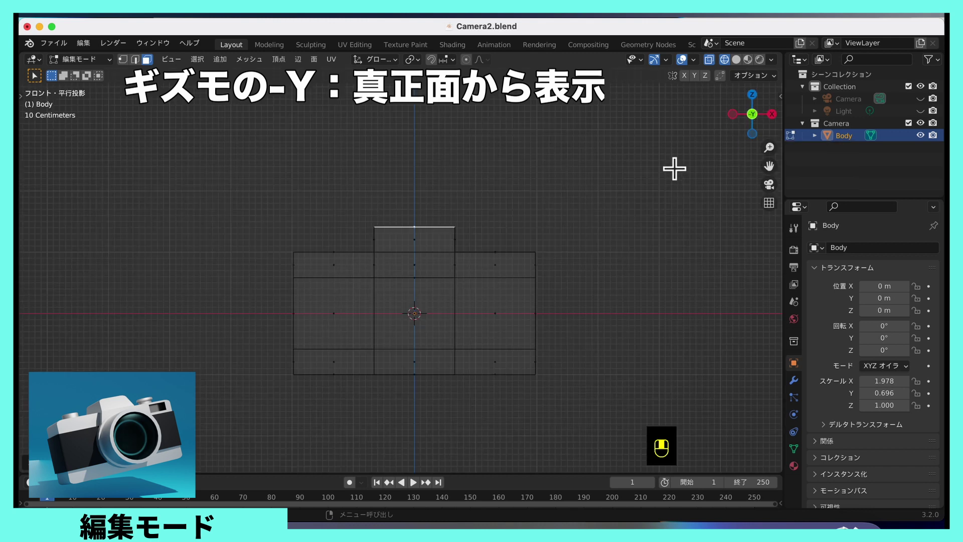
{"action": "scroll", "scroll_direction": "up", "scroll_amount": 3}
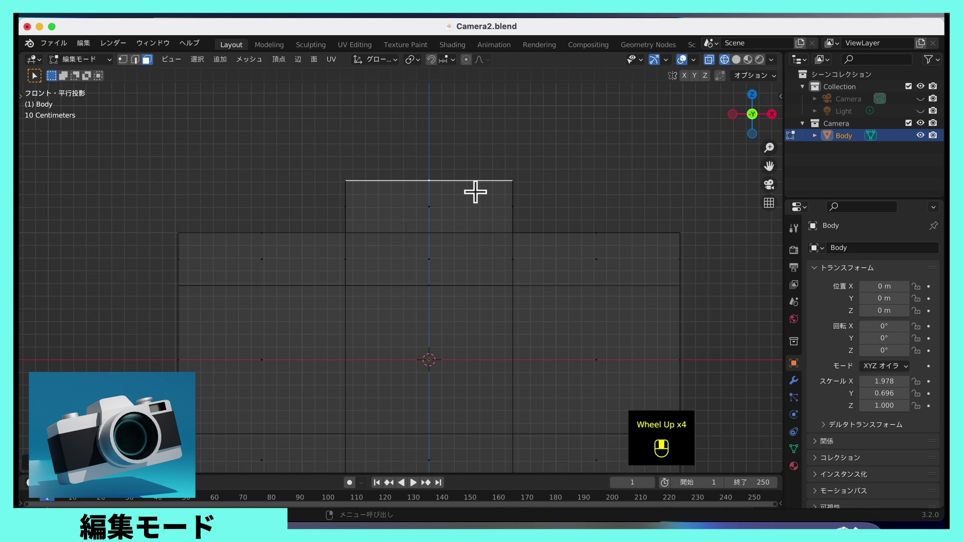
{"action": "key", "text": "1"}
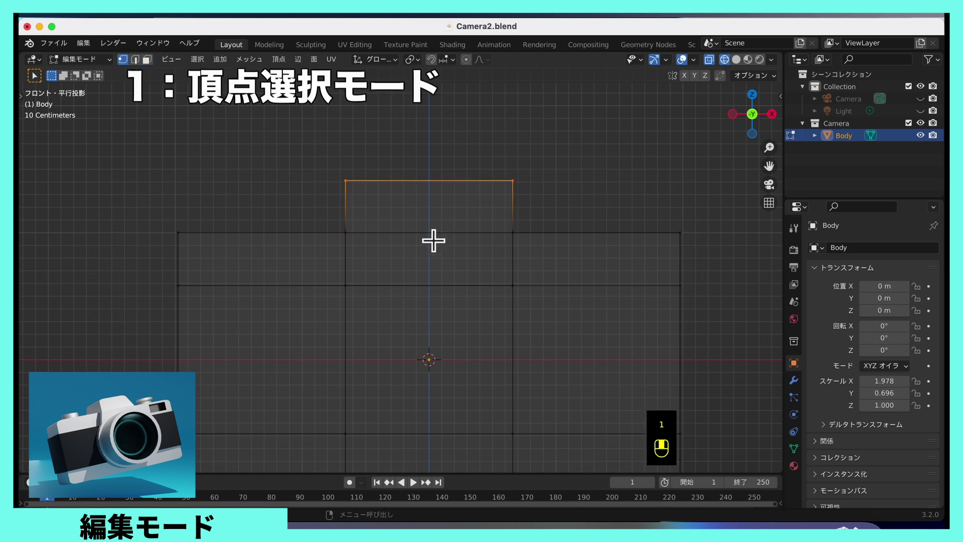
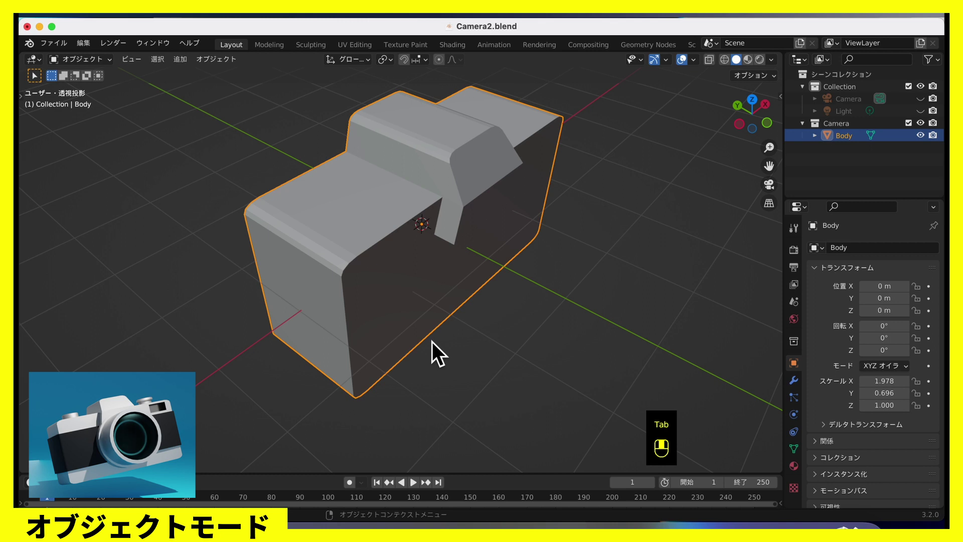
Step: Apply the Body's scale from the Object menu so all scale values read 1.000
{"action": "left_click", "coordinate": [439, 349]}
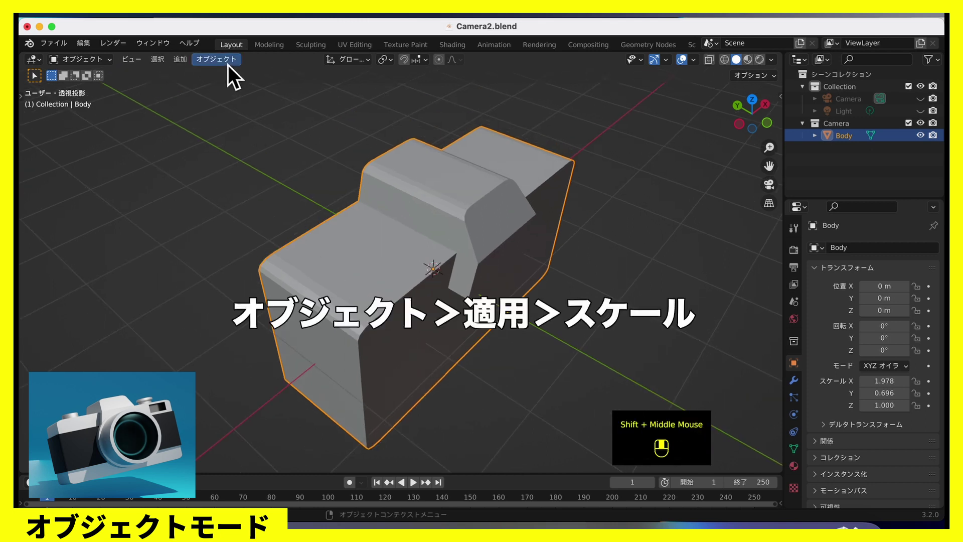
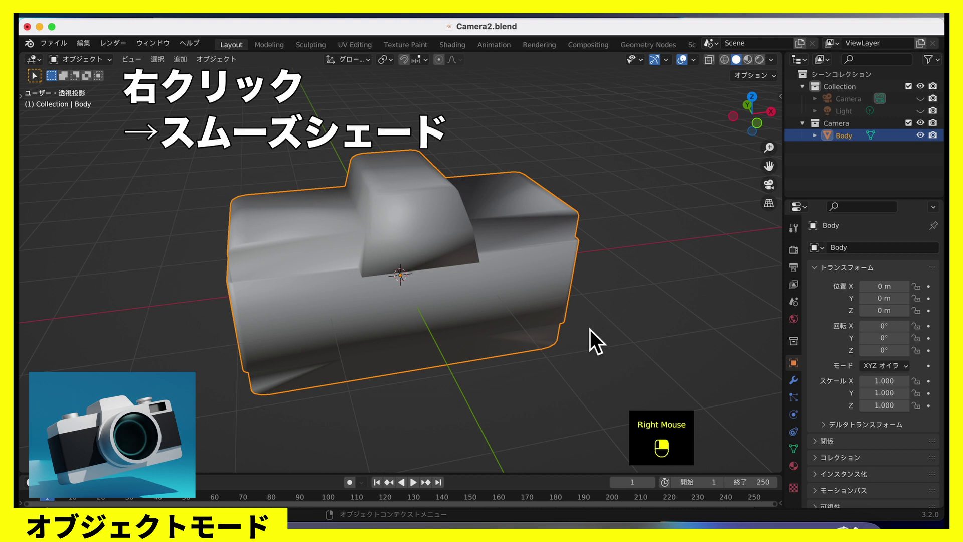
Step: Orbit around the smooth-shaded Body and turn the view to face it from the front
{"action": "left_click_drag", "start_coordinate": [320, 202], "coordinate": [799, 454]}
{"action": "scroll", "scroll_direction": "down", "scroll_amount": 3}
{"action": "scroll", "scroll_direction": "down", "scroll_amount": 3}
{"action": "left_click_drag", "start_coordinate": [826, 443], "coordinate": [577, 250]}
Step: Add a small cube from the Shift+A menu near the Body's upper right and view it in perspective
{"action": "scroll", "scroll_direction": "down", "scroll_amount": 3}
{"action": "scroll", "scroll_direction": "up", "scroll_amount": 3}
{"action": "scroll", "scroll_direction": "up", "scroll_amount": 3}
{"action": "key", "text": "shift+a"}
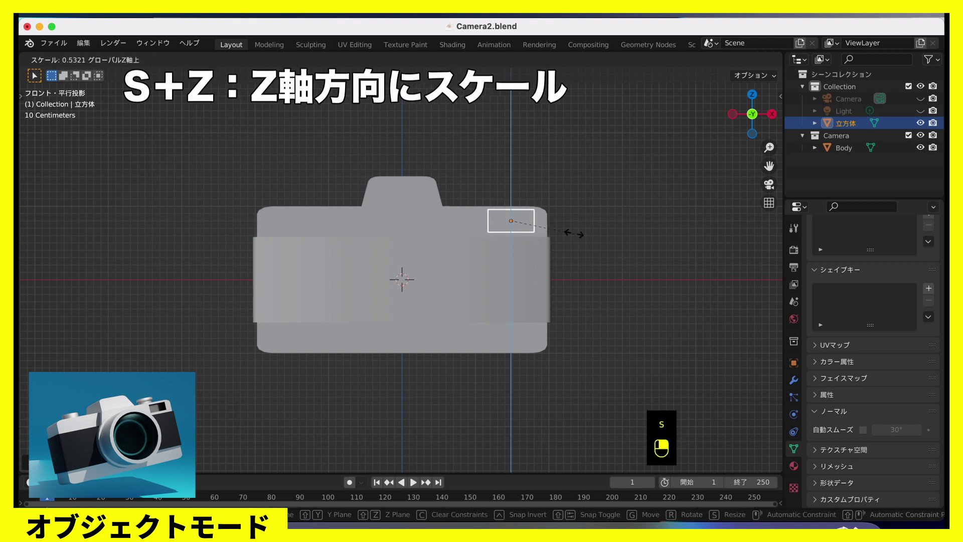
{"action": "middle_click", "coordinate": [578, 278]}
{"action": "scroll", "scroll_direction": "down", "scroll_amount": 3}
{"action": "middle_click", "coordinate": [576, 292]}
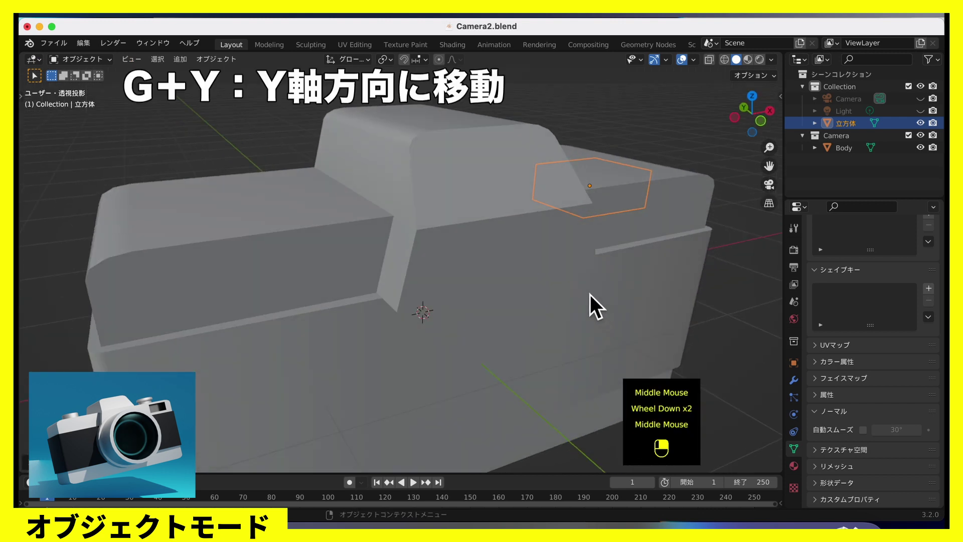
Step: Scale the small cube down and slide it along Y so it sinks into the Body's upper right
{"action": "key", "text": "g"}
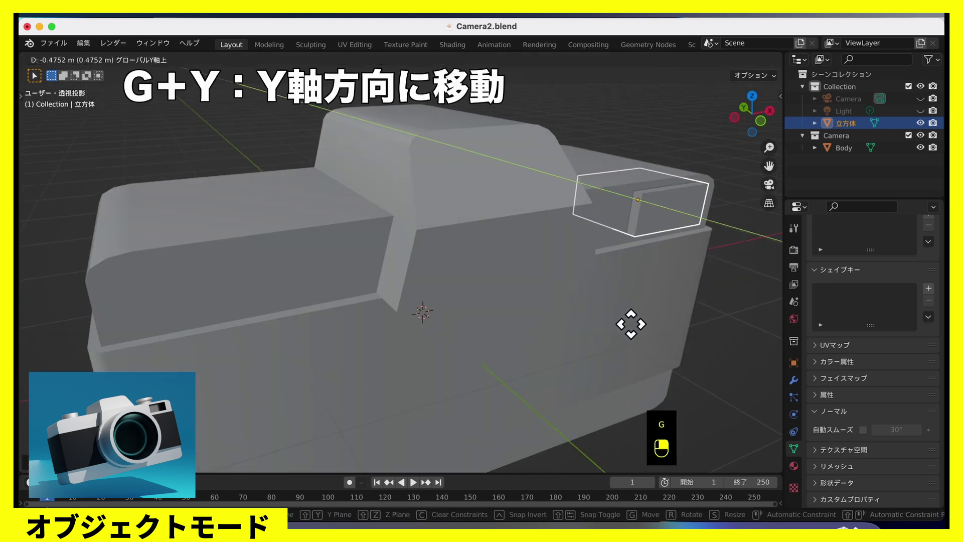
{"action": "middle_click", "coordinate": [655, 324]}
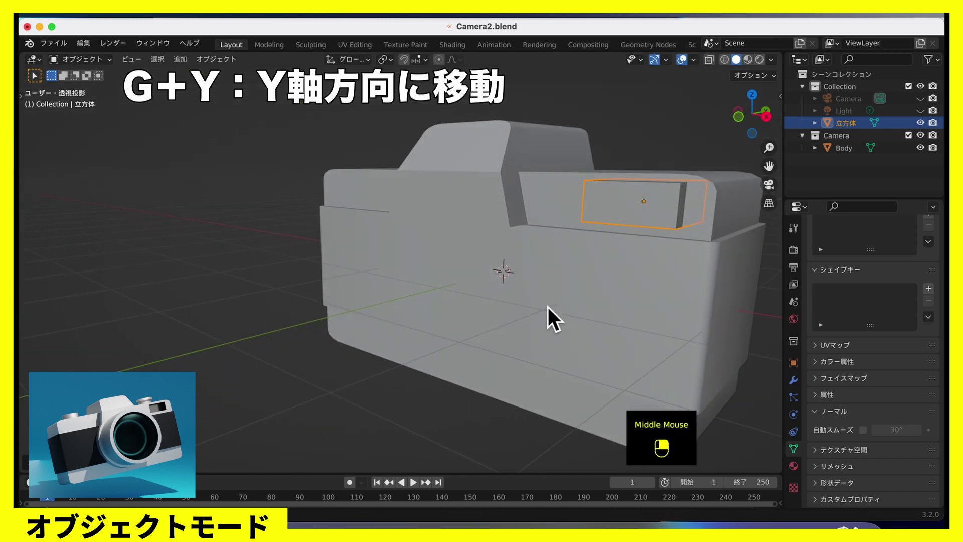
{"action": "key", "text": "s"}
{"action": "middle_click", "coordinate": [648, 315]}
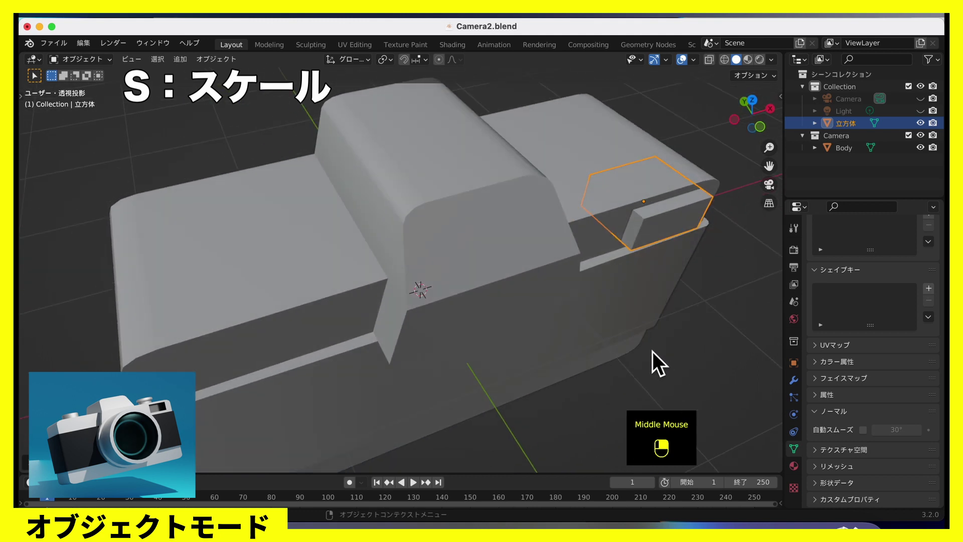
{"action": "key", "text": "g"}
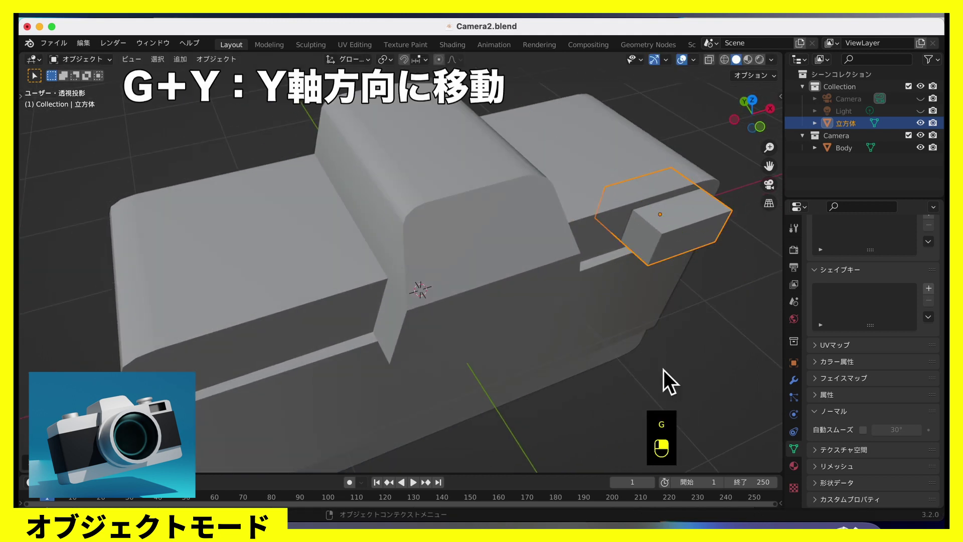
{"action": "left_click_drag", "start_coordinate": [651, 365], "coordinate": [618, 361]}
{"action": "scroll", "scroll_direction": "down", "scroll_amount": 3}
{"action": "left_click_drag", "start_coordinate": [563, 299], "coordinate": [582, 301]}
{"action": "scroll", "scroll_direction": "up", "scroll_amount": 3}
{"action": "middle_click", "coordinate": [550, 300]}
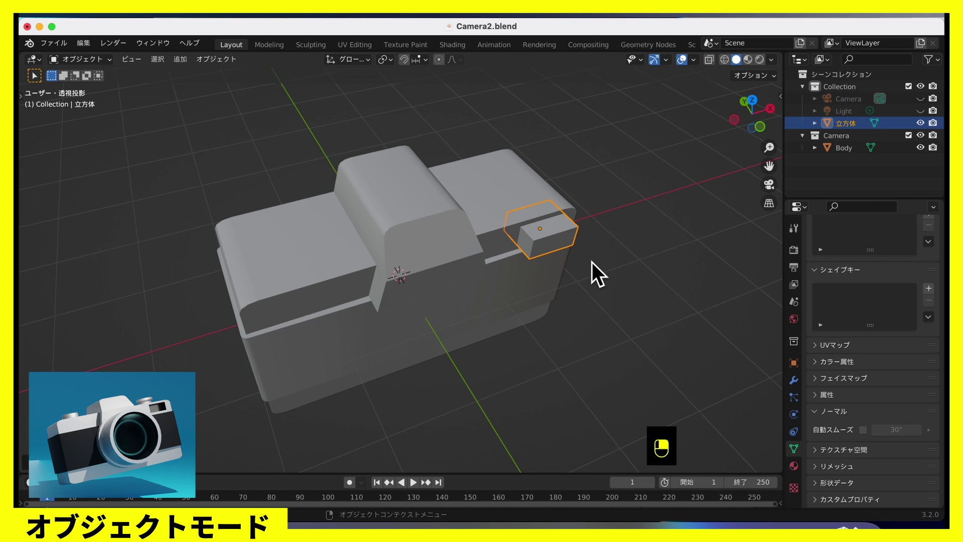
Step: Add a Boolean Difference modifier to the Body with the small cube picked as its cutting object
{"action": "left_click", "coordinate": [458, 227]}
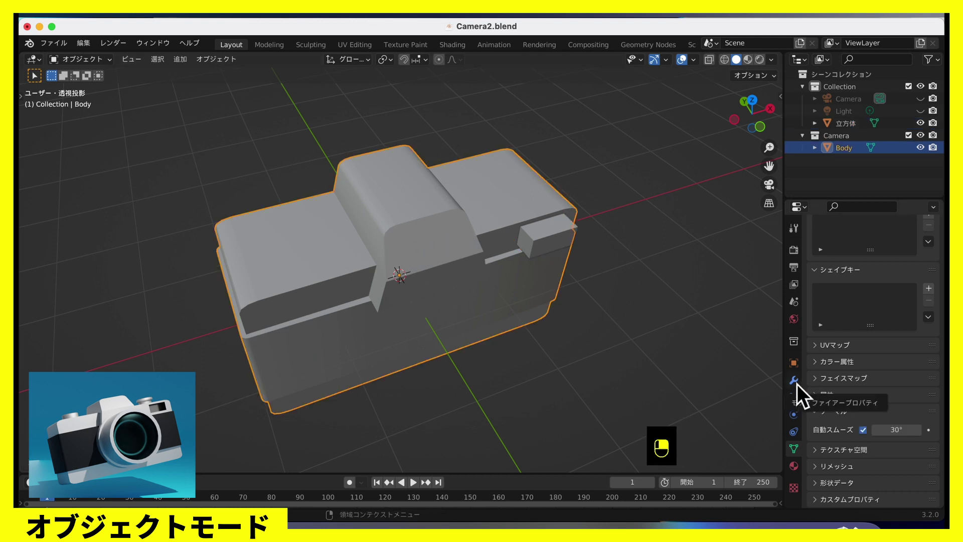
{"action": "left_click", "coordinate": [838, 264]}
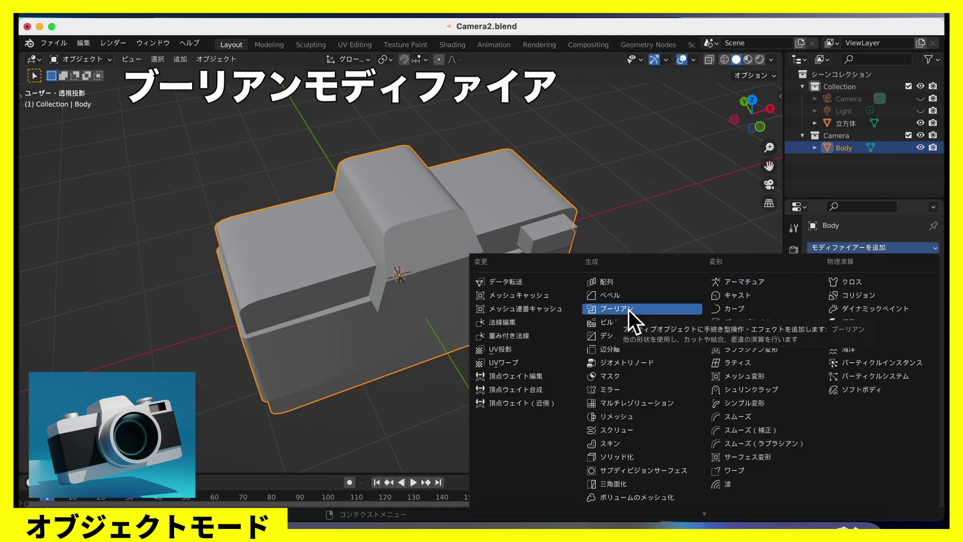
{"action": "left_click_drag", "start_coordinate": [635, 317], "coordinate": [924, 324]}
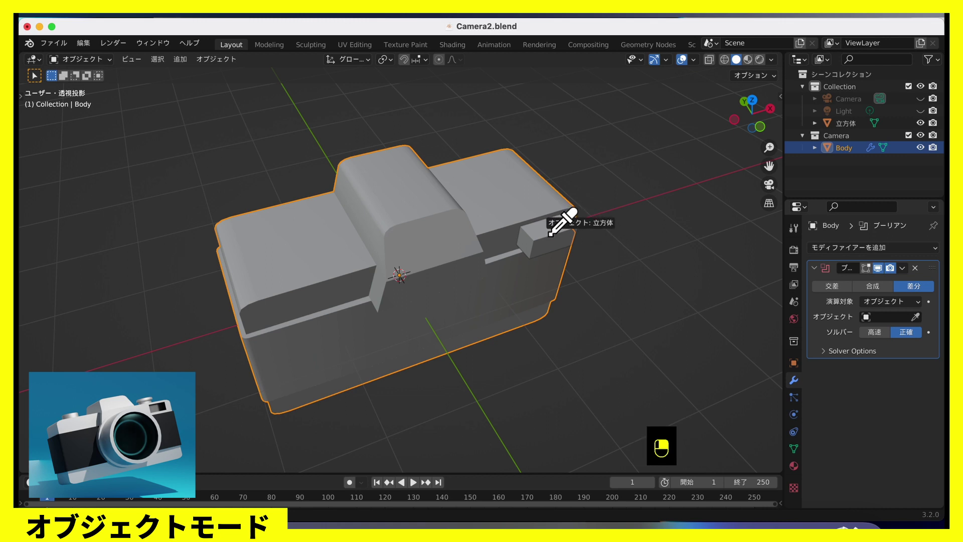
{"action": "middle_click", "coordinate": [600, 266]}
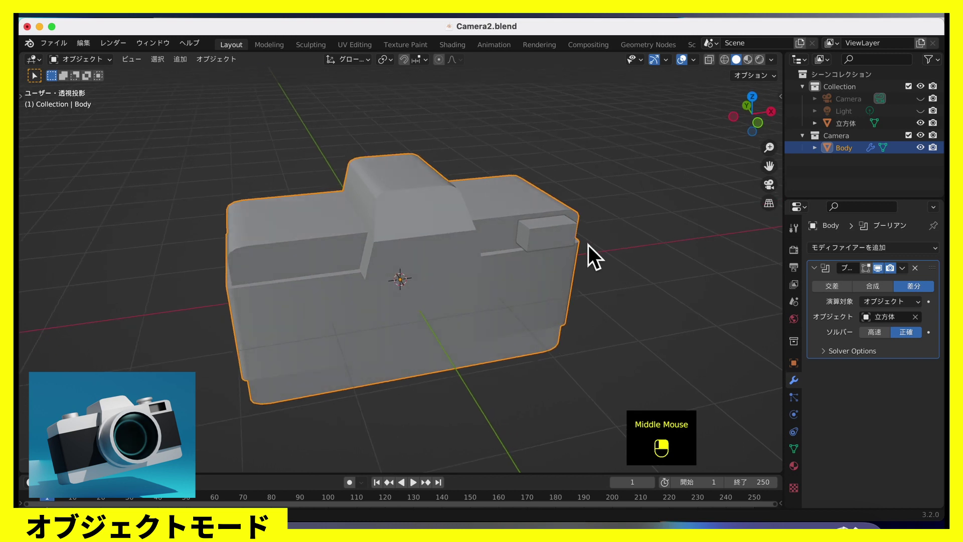
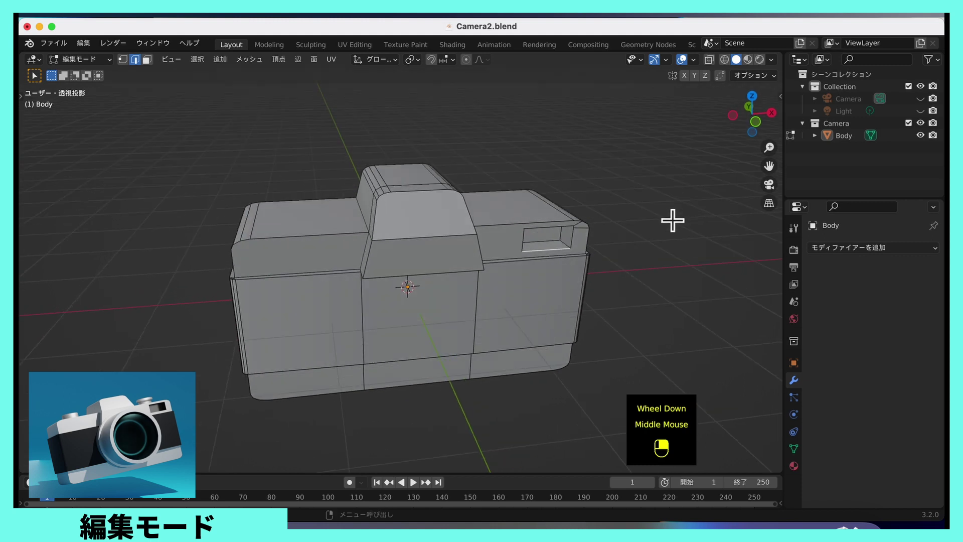
Step: Return to Object Mode and orbit to check the viewfinder recess left after applying the Boolean
{"action": "key", "text": "Tab"}
{"action": "middle_click", "coordinate": [617, 228]}
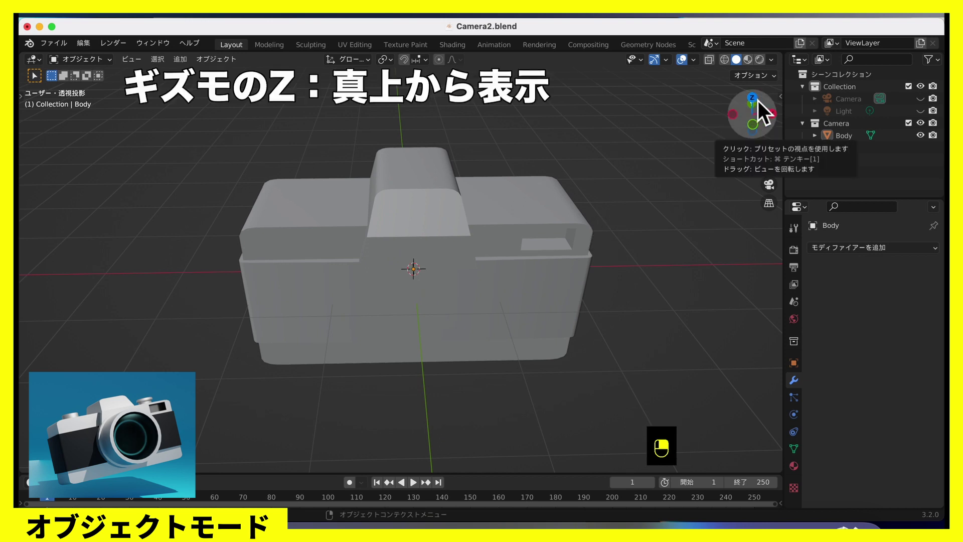
Step: Switch to Top Orthographic view and zoom to frame the camera body from above
{"action": "left_click", "coordinate": [761, 104]}
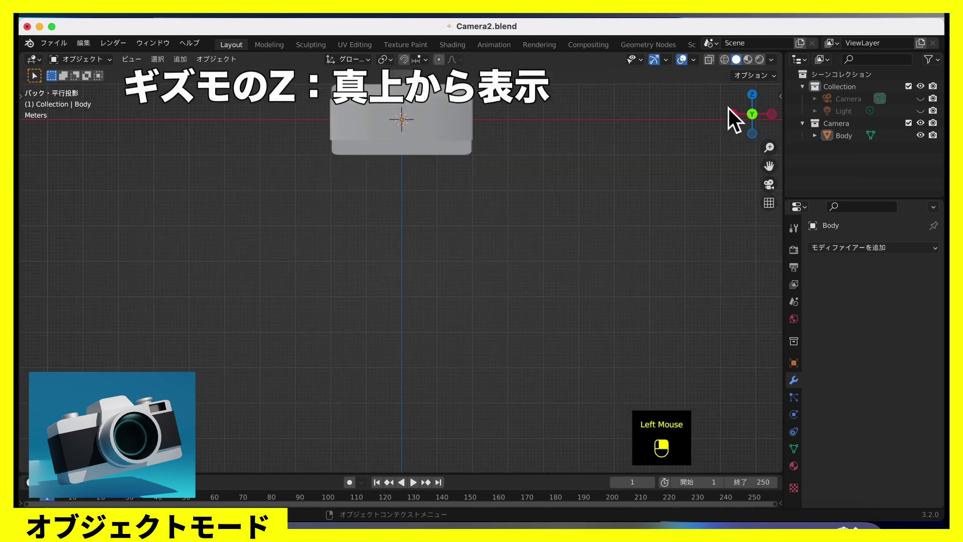
{"action": "left_click", "coordinate": [761, 105]}
{"action": "scroll", "scroll_direction": "down", "scroll_amount": 3}
{"action": "left_click_drag", "start_coordinate": [577, 242], "coordinate": [543, 230]}
{"action": "scroll", "scroll_direction": "up", "scroll_amount": 3}
{"action": "left_click_drag", "start_coordinate": [522, 271], "coordinate": [512, 182]}
{"action": "scroll", "scroll_direction": "up", "scroll_amount": 3}
{"action": "left_click_drag", "start_coordinate": [522, 202], "coordinate": [514, 207]}
{"action": "scroll", "scroll_direction": "up", "scroll_amount": 3}
{"action": "middle_click", "coordinate": [531, 229]}
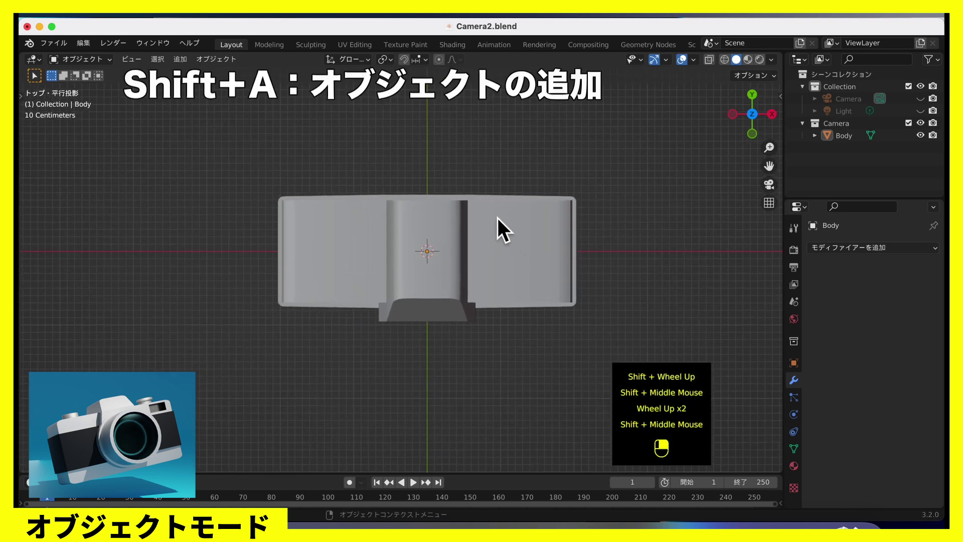
Step: Add a cylinder and scale it down to dial size on the body's top left
{"action": "key", "text": "shift+a"}
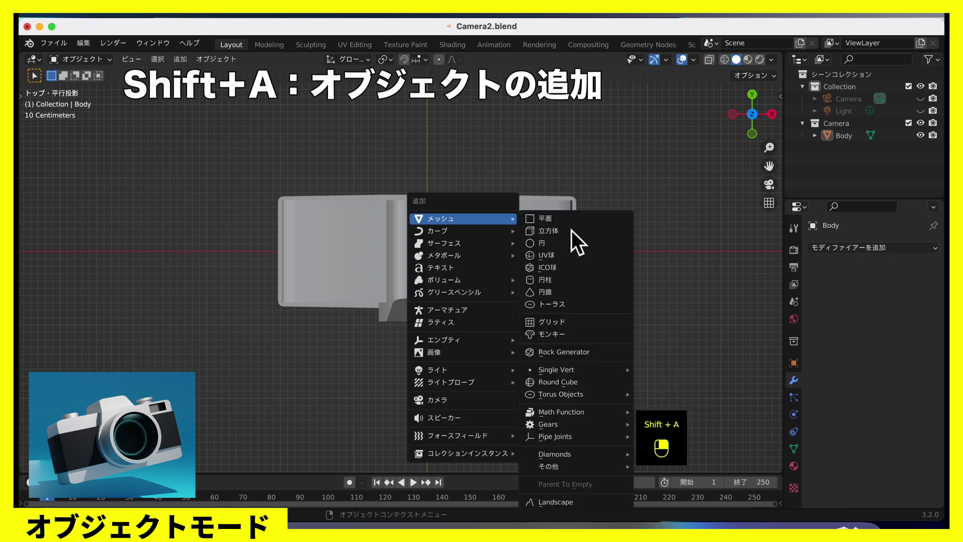
{"action": "left_click_drag", "start_coordinate": [578, 284], "coordinate": [404, 278]}
{"action": "right_click", "coordinate": [762, 141]}
{"action": "key", "text": "g"}
Step: Orbit and zoom to check the cylinder sitting on top of the body
{"action": "scroll", "scroll_direction": "down", "scroll_amount": 3}
{"action": "middle_click", "coordinate": [435, 187]}
{"action": "scroll", "scroll_direction": "up", "scroll_amount": 3}
{"action": "middle_click", "coordinate": [365, 191]}
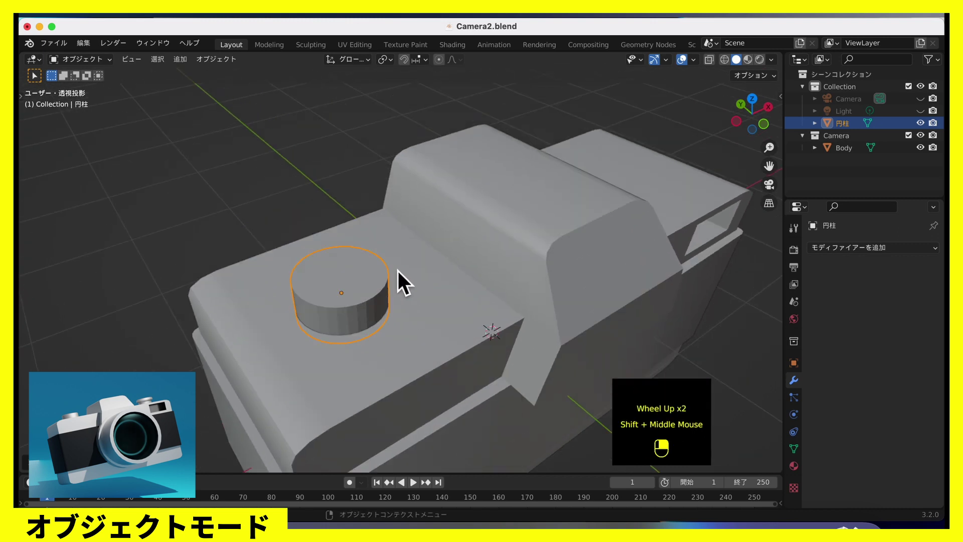
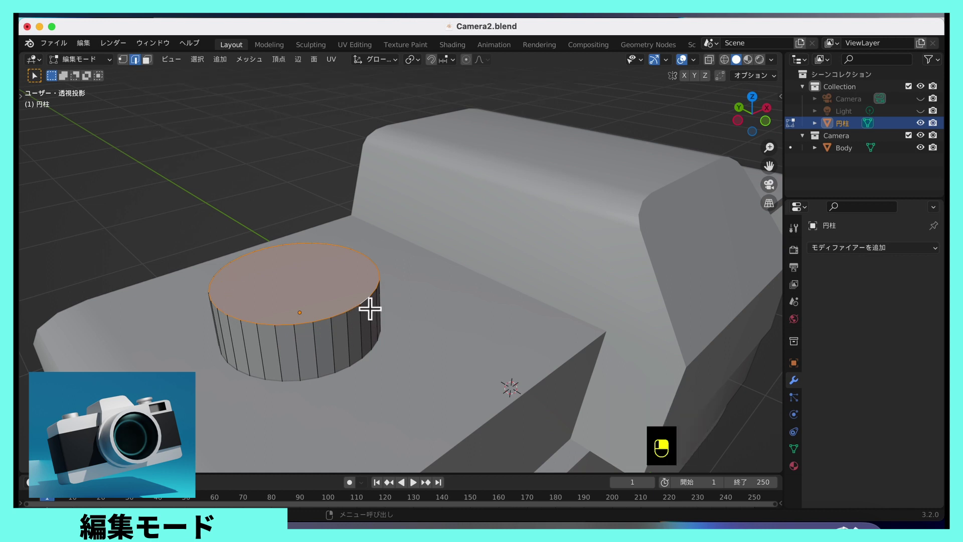
Step: Bevel the cylinder's top edge loop into a rounded rim and return to Object Mode
{"action": "key", "text": "ctrl+b"}
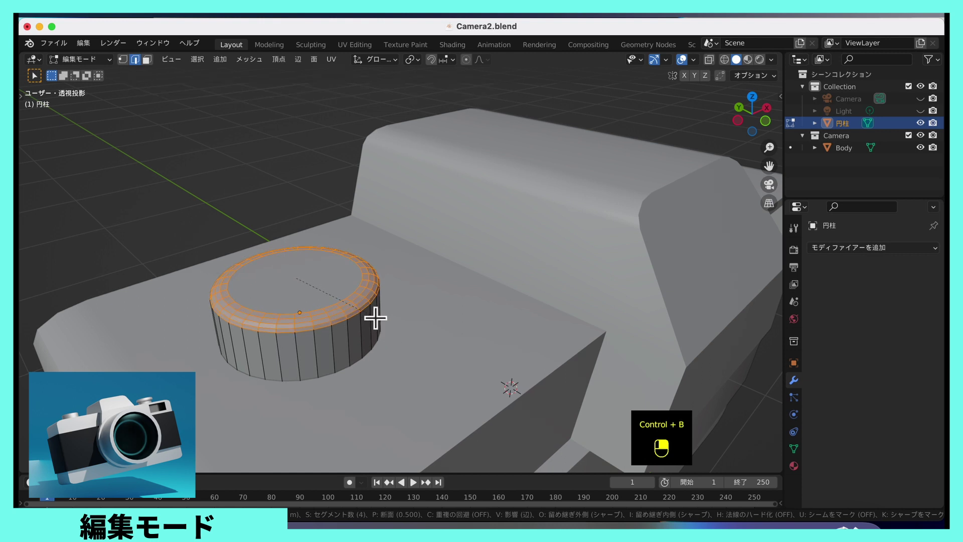
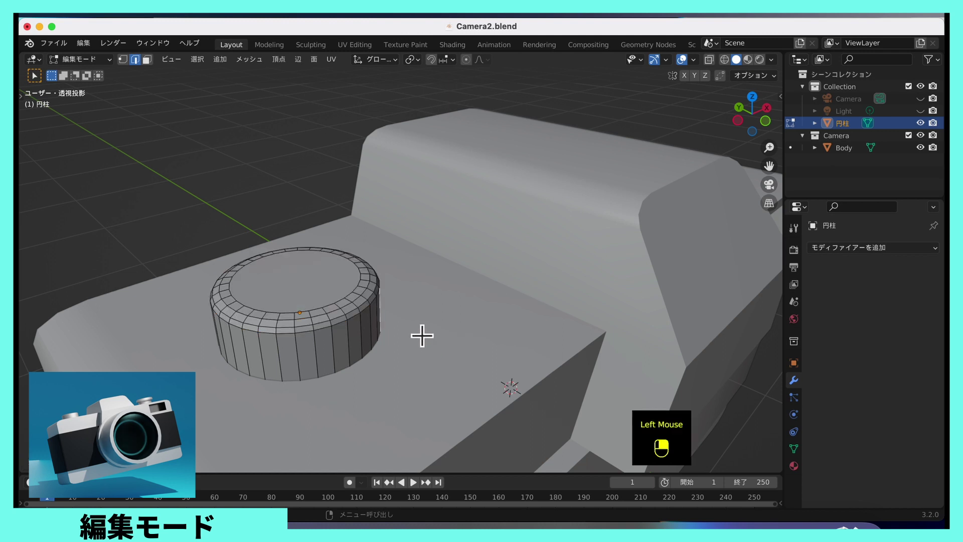
{"action": "key", "text": "Tab"}
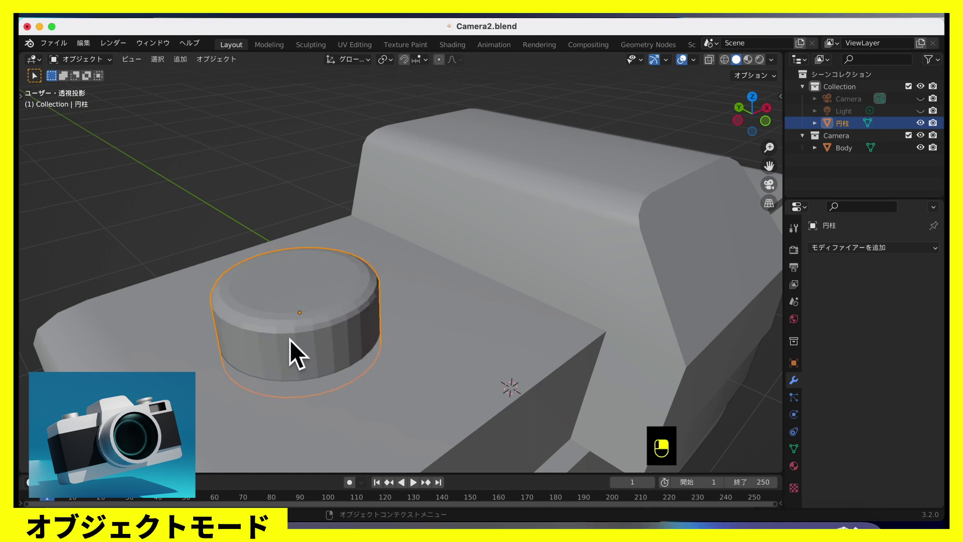
Step: Shade the dial cylinder smooth and enable Auto Smooth at 30° in its Normals settings
{"action": "right_click", "coordinate": [307, 345]}
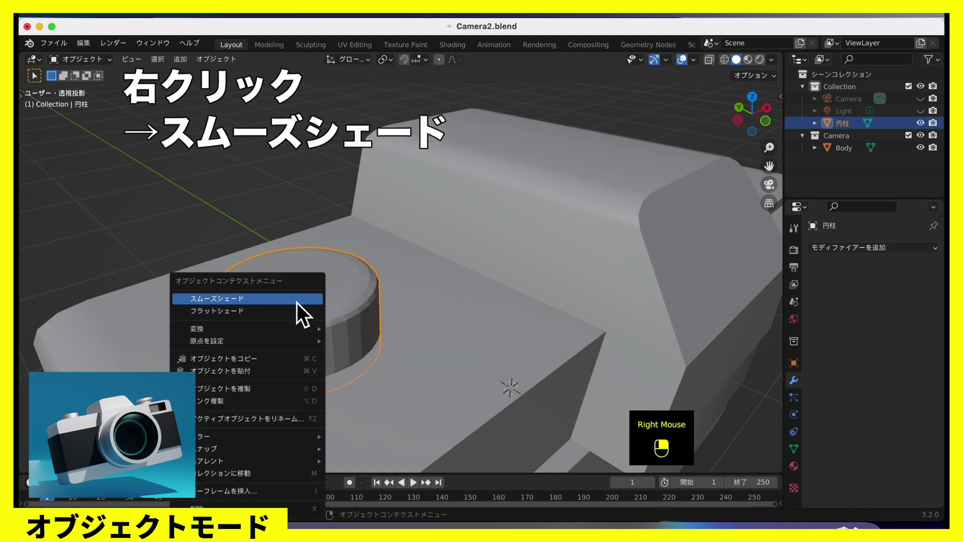
{"action": "left_click", "coordinate": [804, 460]}
{"action": "scroll", "scroll_direction": "down", "scroll_amount": 3}
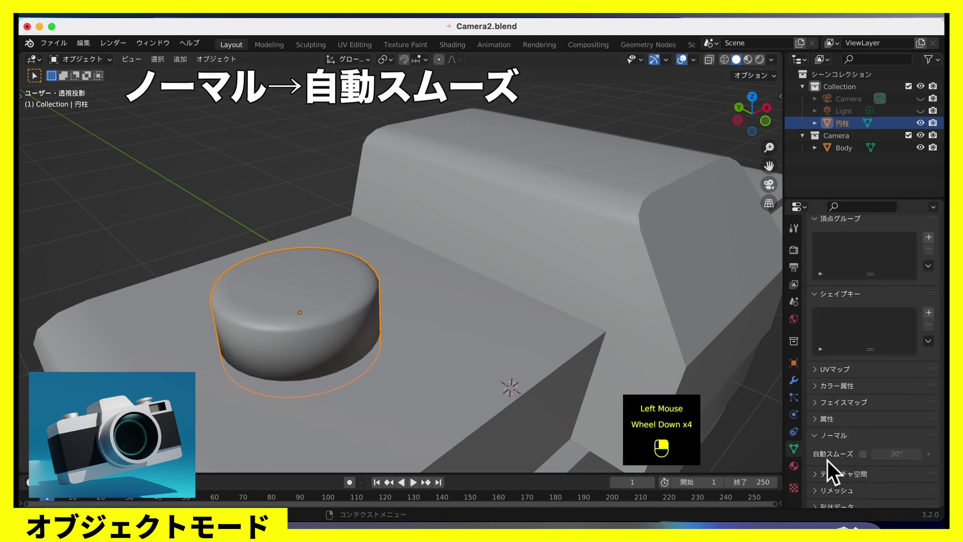
{"action": "scroll", "scroll_direction": "down", "scroll_amount": 3}
{"action": "left_click", "coordinate": [874, 466]}
{"action": "scroll", "scroll_direction": "down", "scroll_amount": 3}
{"action": "middle_click", "coordinate": [623, 337]}
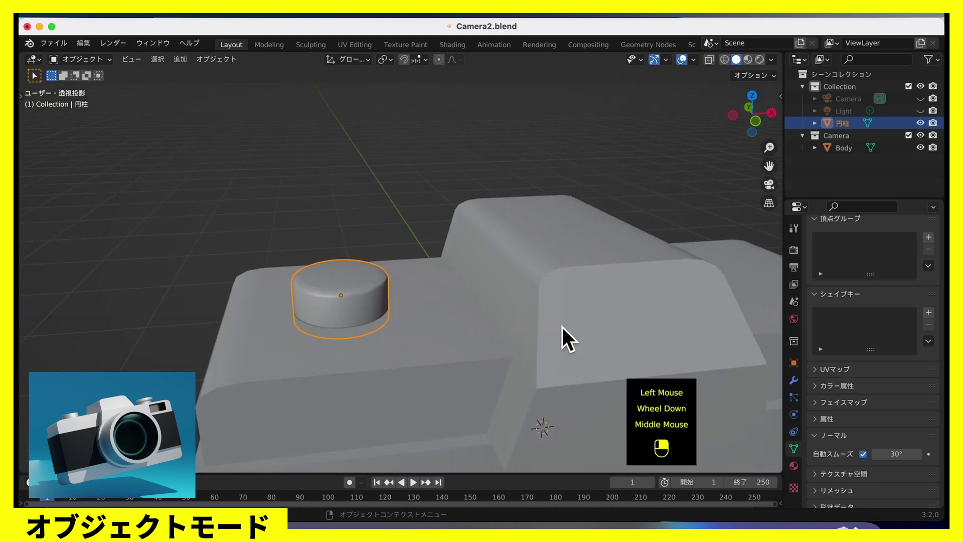
Step: Orbit the body, then switch to Top Orthographic view to prepare duplicating the dial
{"action": "middle_click", "coordinate": [579, 329]}
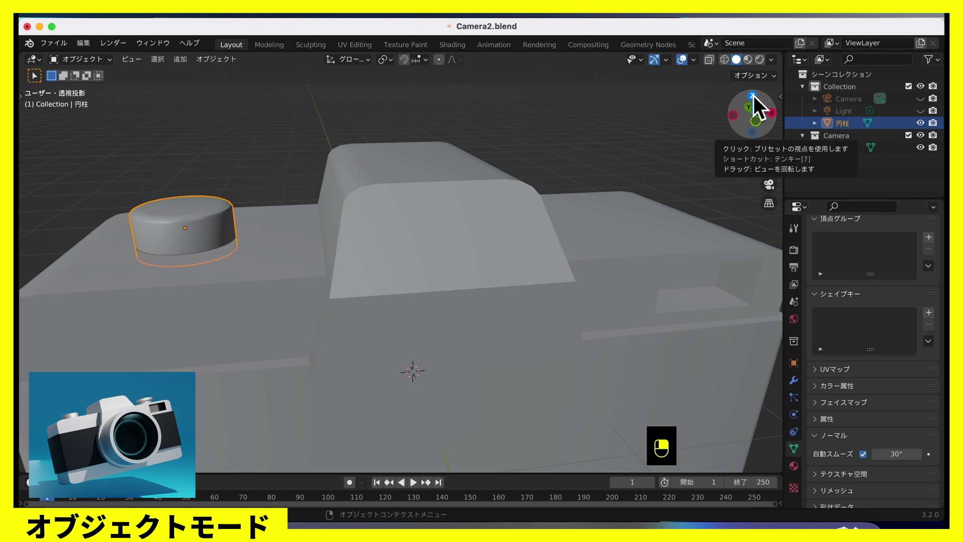
{"action": "left_click", "coordinate": [761, 103]}
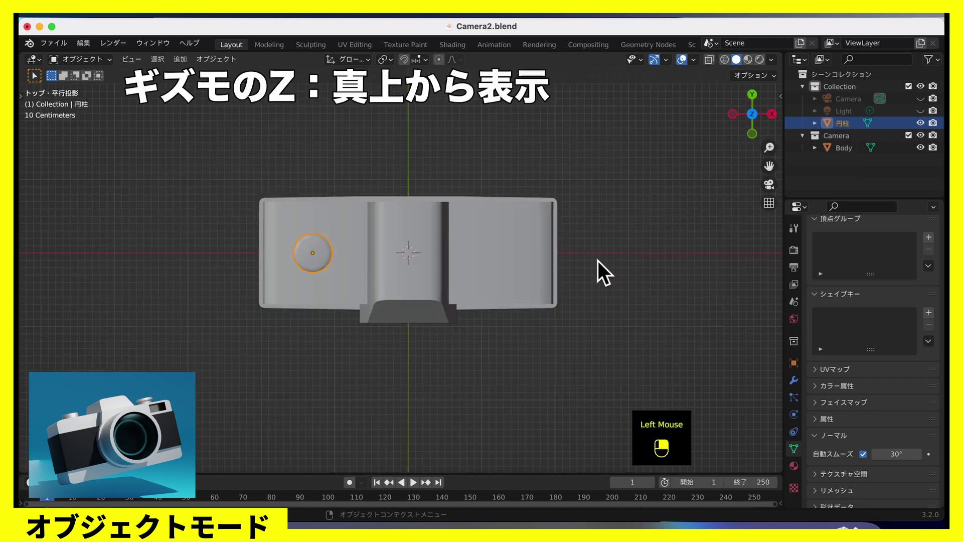
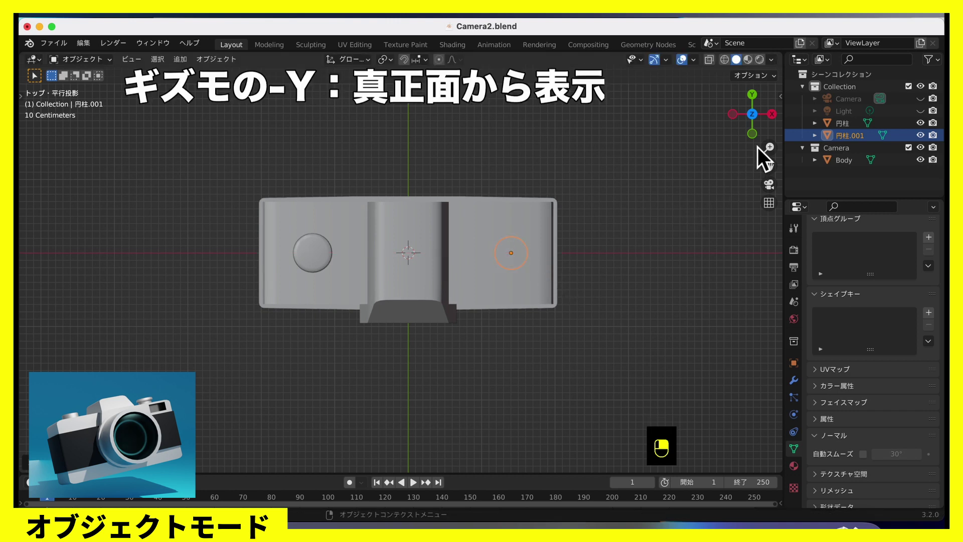
Step: Switch to front view, reframe the body and start raising the second dial along Z
{"action": "left_click", "coordinate": [760, 140]}
{"action": "scroll", "scroll_direction": "up", "scroll_amount": 3}
{"action": "scroll", "scroll_direction": "down", "scroll_amount": 3}
{"action": "middle_click", "coordinate": [606, 223]}
{"action": "key", "text": "g"}
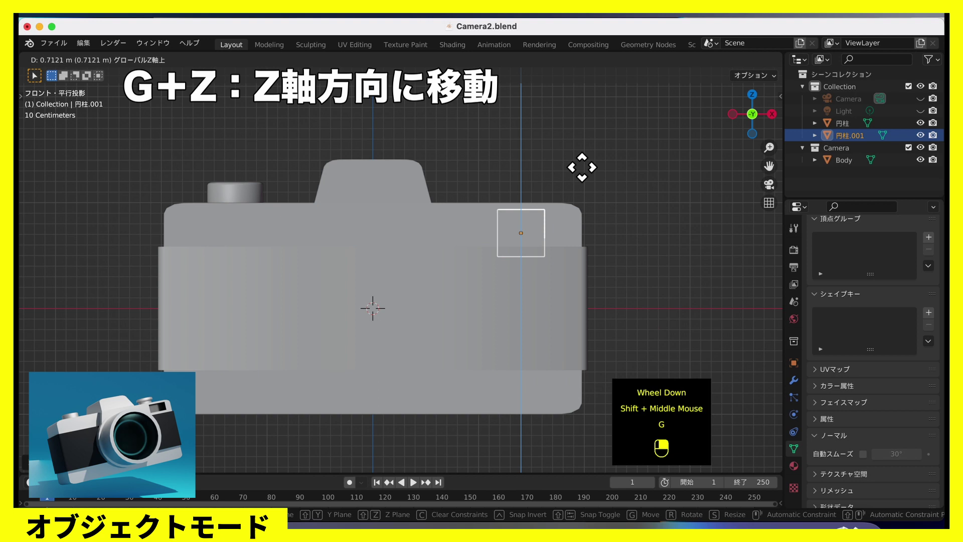
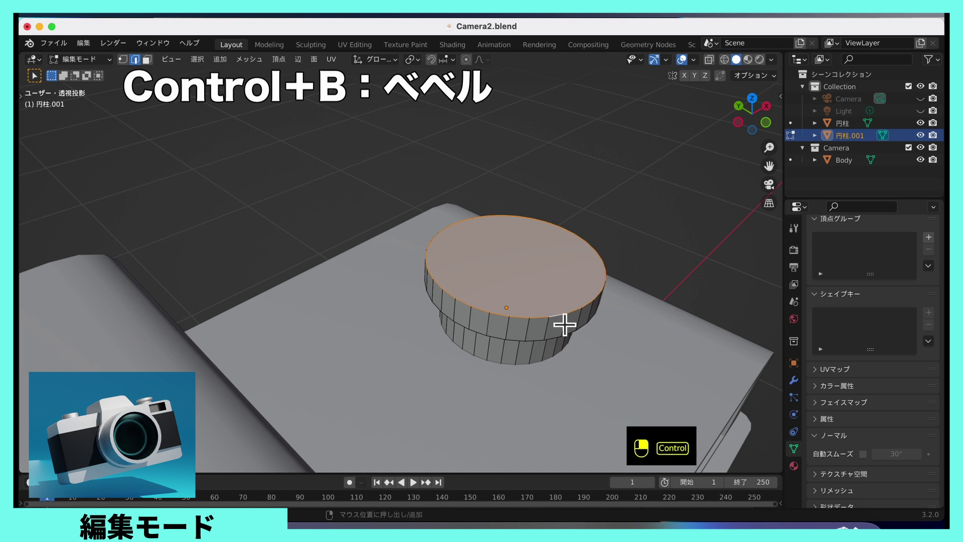
Step: Bevel the second dial's cap rim round and return to Object Mode
{"action": "key", "text": "ctrl+b"}
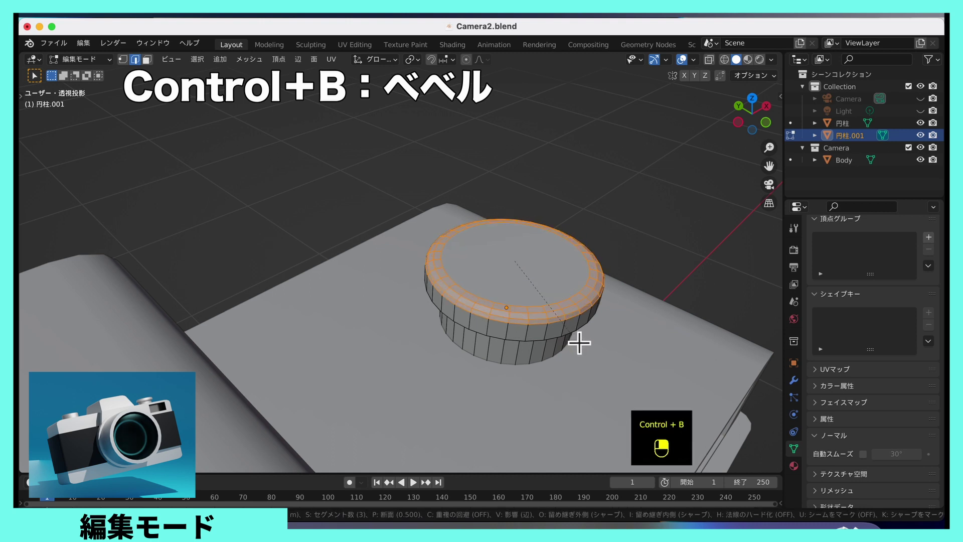
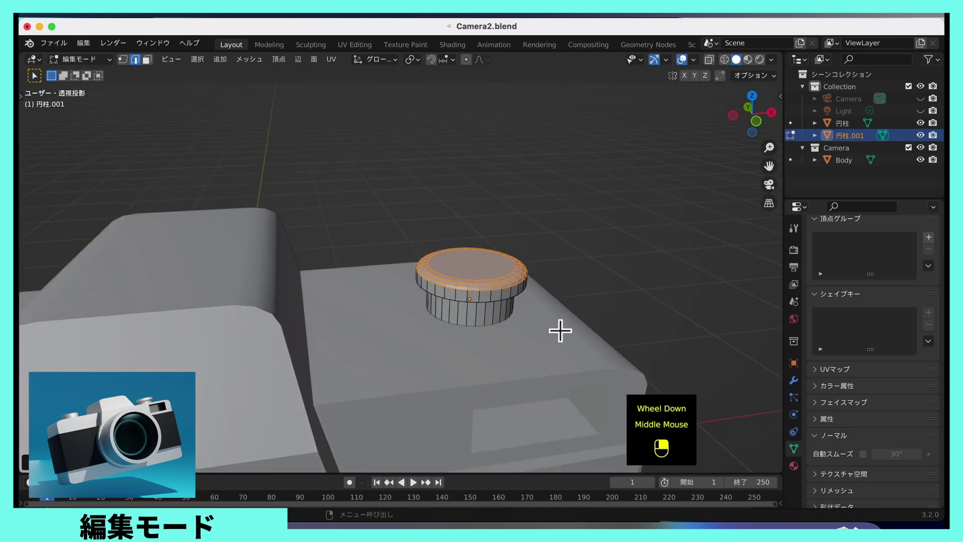
{"action": "key", "text": "Tab"}
{"action": "middle_click", "coordinate": [575, 336]}
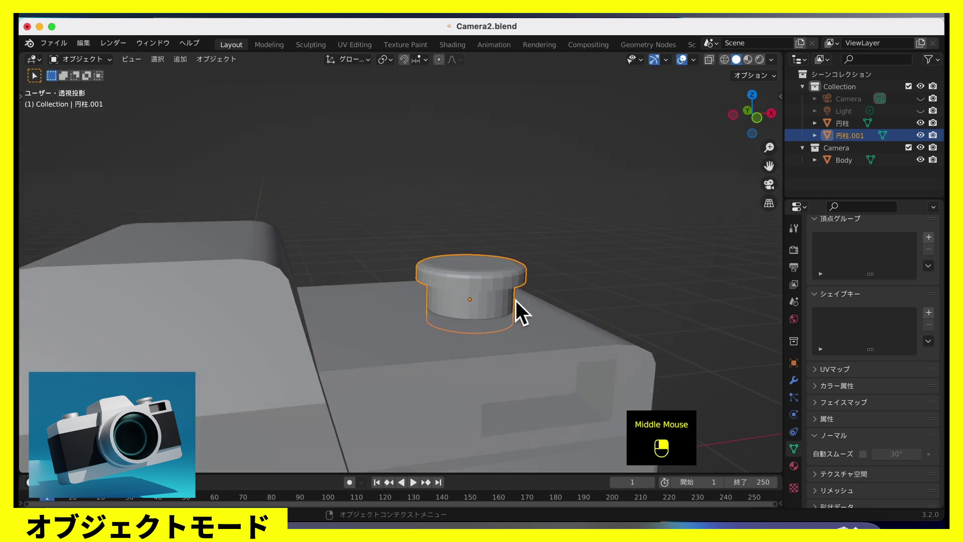
Step: Shade the second dial smooth and enable Auto Smooth in its Normals settings
{"action": "right_click", "coordinate": [484, 289]}
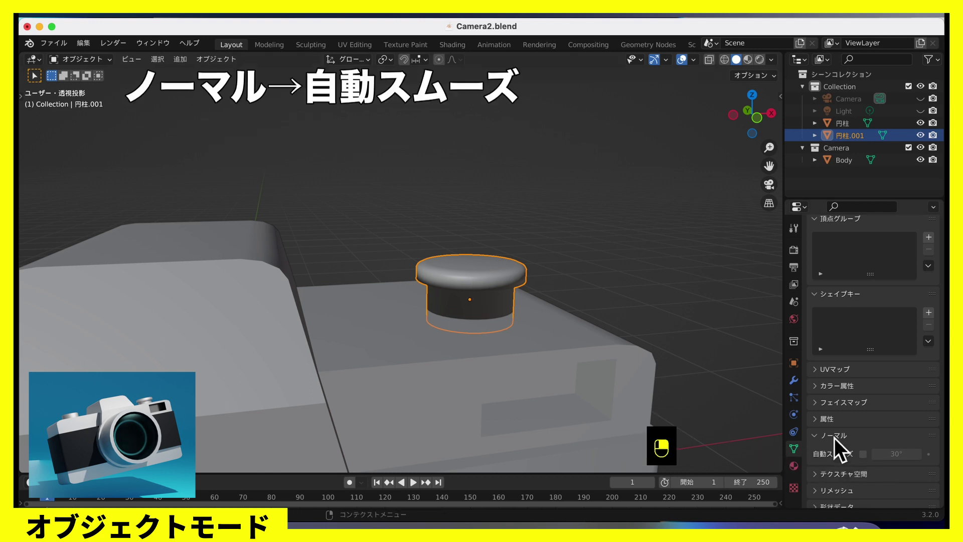
{"action": "left_click", "coordinate": [872, 467]}
{"action": "scroll", "scroll_direction": "down", "scroll_amount": 3}
{"action": "left_click_drag", "start_coordinate": [515, 342], "coordinate": [538, 336]}
{"action": "scroll", "scroll_direction": "down", "scroll_amount": 3}
{"action": "middle_click", "coordinate": [534, 332]}
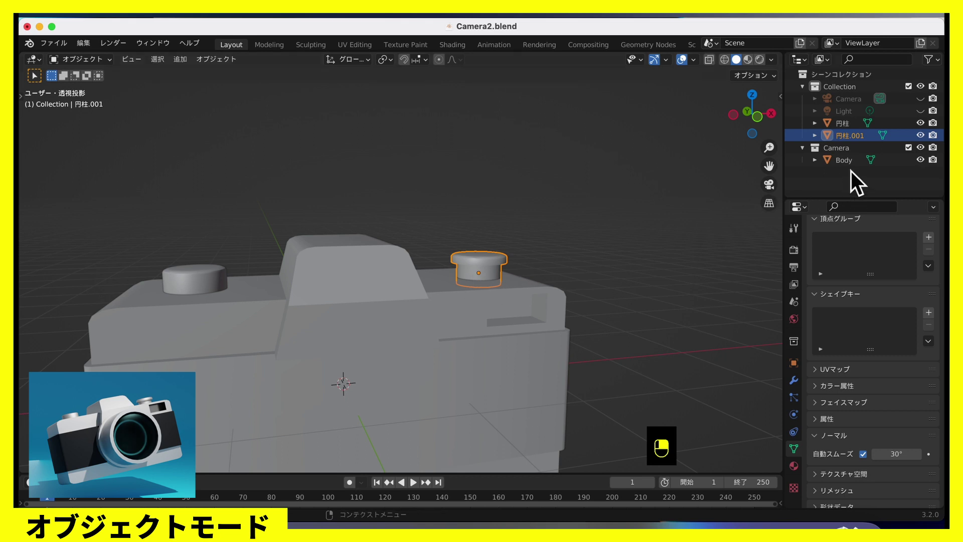
Step: Select the first dial and the second dial in turn to compare them
{"action": "left_click", "coordinate": [212, 286]}
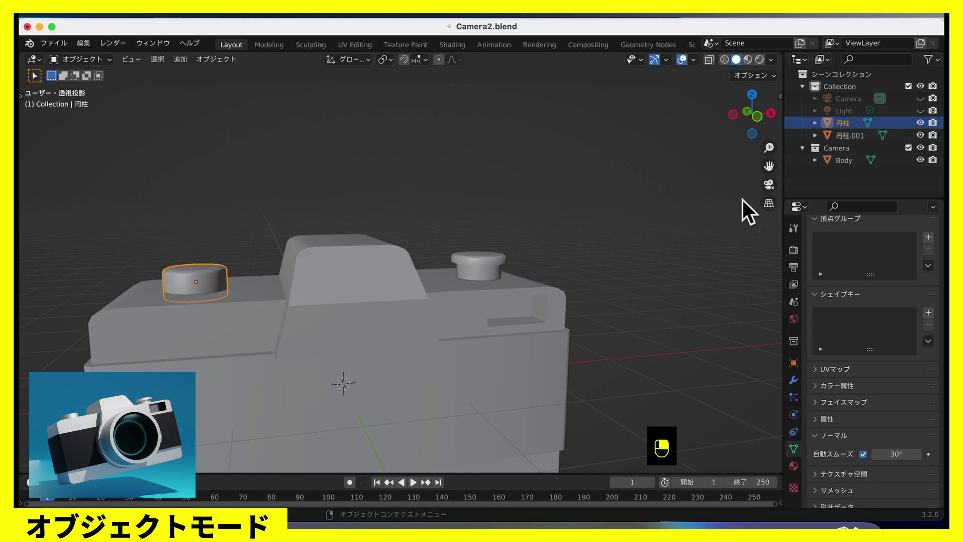
{"action": "left_click", "coordinate": [506, 276]}
{"action": "left_click", "coordinate": [204, 292]}
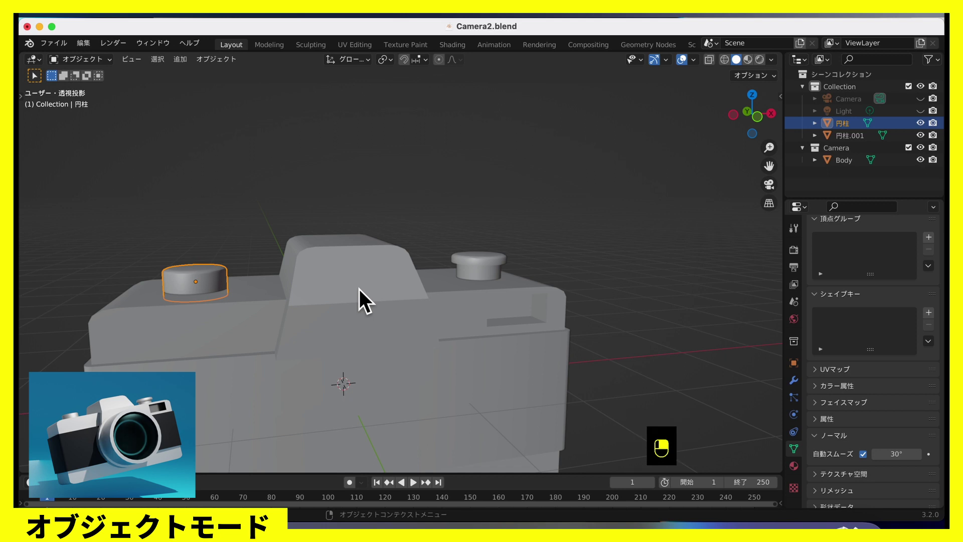
Step: Select both dials and the Body and join them into a single object with Ctrl+J
{"action": "left_click", "coordinate": [481, 278]}
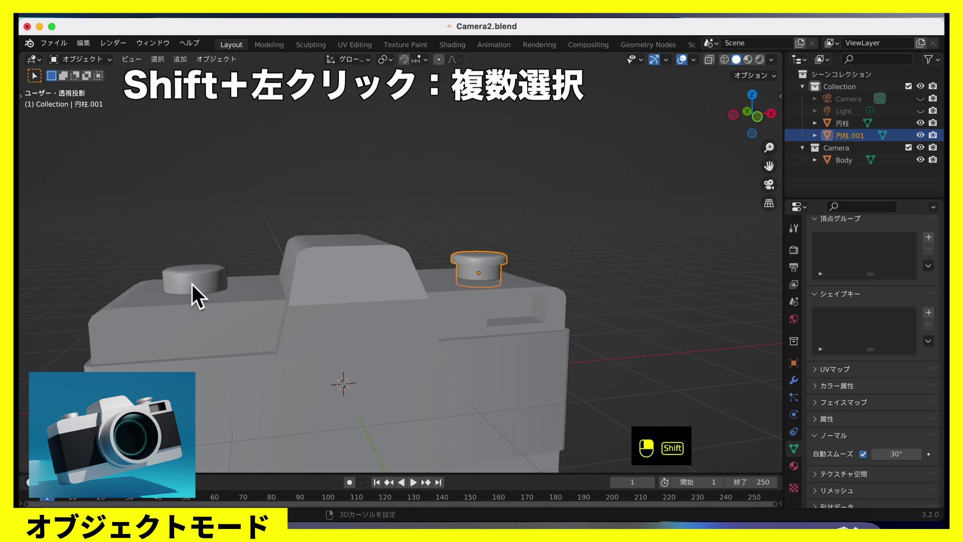
{"action": "left_click_drag", "start_coordinate": [203, 294], "coordinate": [365, 308]}
{"action": "left_click_drag", "start_coordinate": [366, 308], "coordinate": [474, 264]}
{"action": "key", "text": "ctrl+j"}
Step: Orbit around the joined camera body to inspect the result
{"action": "middle_click", "coordinate": [395, 373]}
{"action": "middle_click", "coordinate": [544, 266]}
{"action": "middle_click", "coordinate": [544, 267]}
{"action": "right_click", "coordinate": [545, 267]}
{"action": "scroll", "scroll_direction": "down", "scroll_amount": 3}
{"action": "middle_click", "coordinate": [460, 293]}
{"action": "middle_click", "coordinate": [469, 285]}
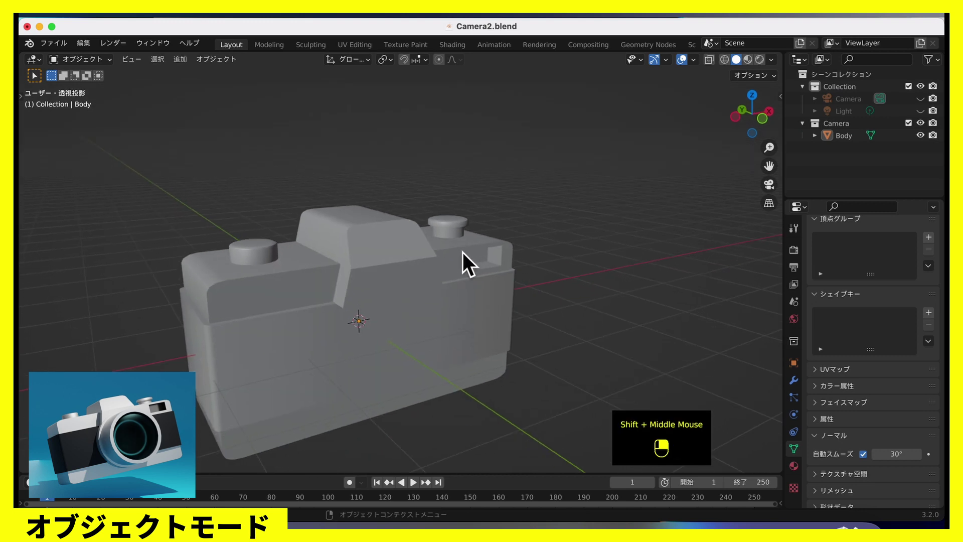
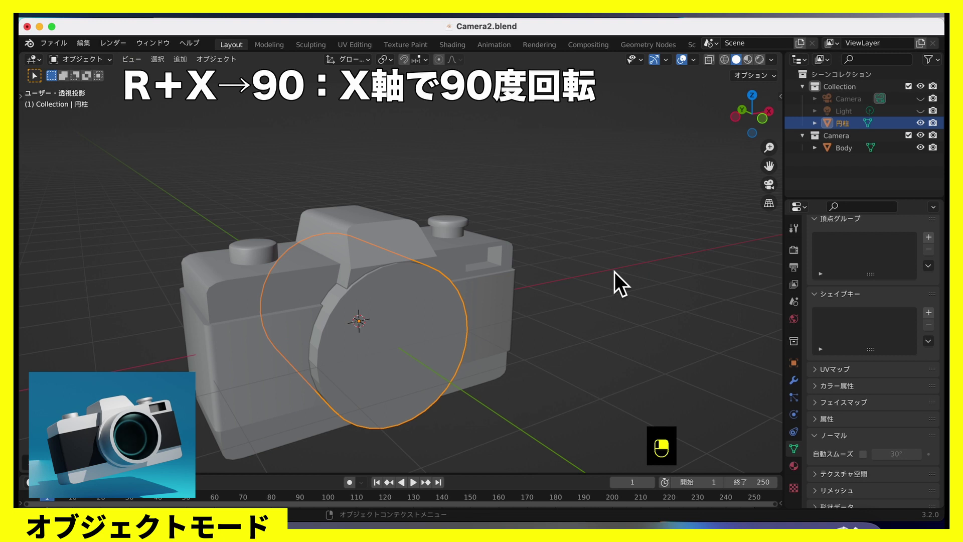
Step: Scale the new lens cylinder and orbit to check its placement on the camera front
{"action": "middle_click", "coordinate": [537, 358]}
{"action": "key", "text": "s"}
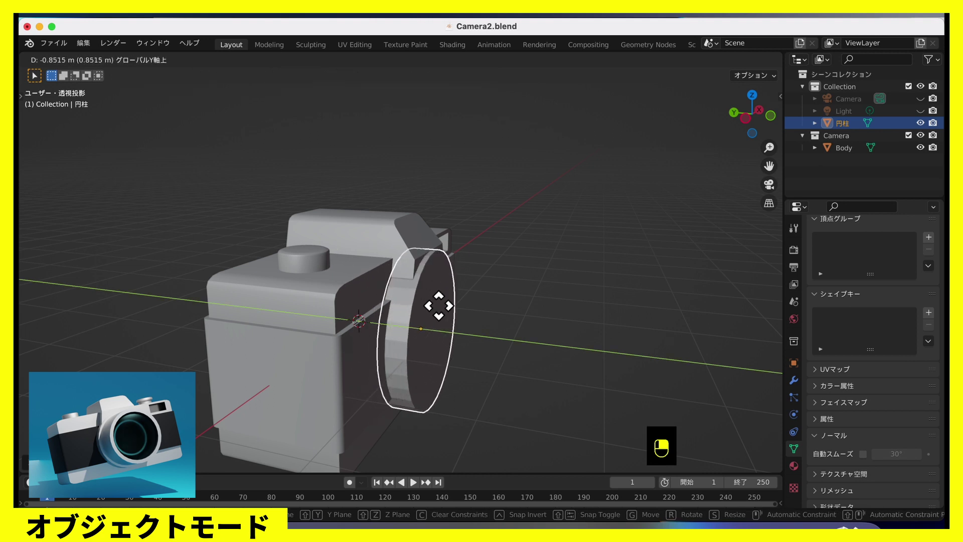
{"action": "middle_click", "coordinate": [473, 318]}
{"action": "left_click_drag", "start_coordinate": [473, 318], "coordinate": [629, 255]}
{"action": "scroll", "scroll_direction": "up", "scroll_amount": 3}
{"action": "left_click_drag", "start_coordinate": [629, 255], "coordinate": [526, 299]}
Step: Scale the lens cylinder slightly smaller and orbit close to verify the lens base
{"action": "middle_click", "coordinate": [619, 243]}
{"action": "scroll", "scroll_direction": "down", "scroll_amount": 3}
{"action": "key", "text": "s"}
{"action": "scroll", "scroll_direction": "down", "scroll_amount": 3}
{"action": "middle_click", "coordinate": [532, 316]}
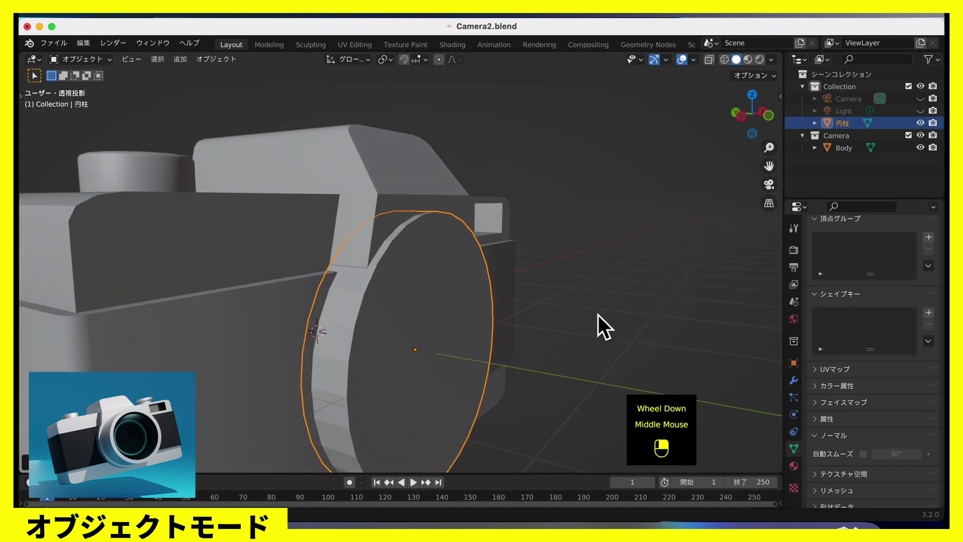
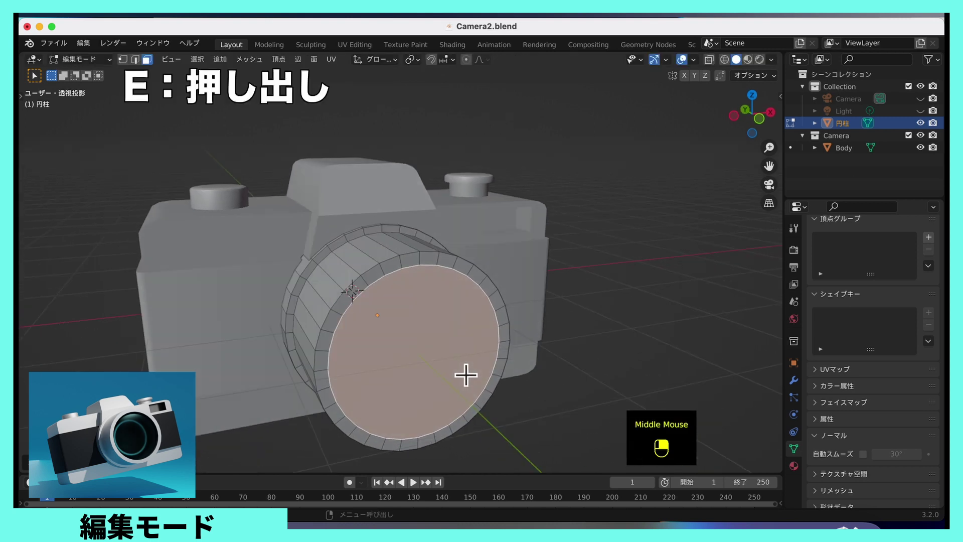
Step: Extrude the lens's inset front face inward to form a deeply recessed stepped tube
{"action": "key", "text": "e"}
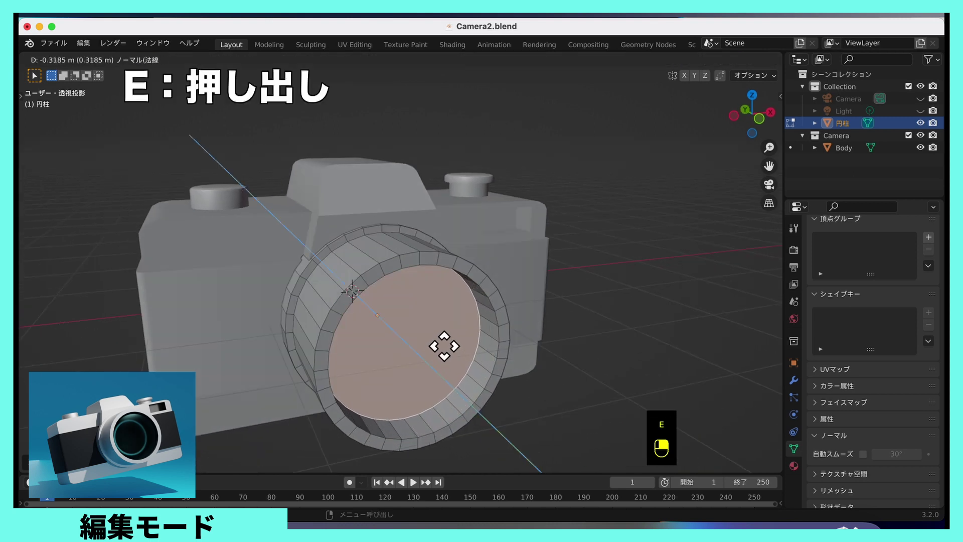
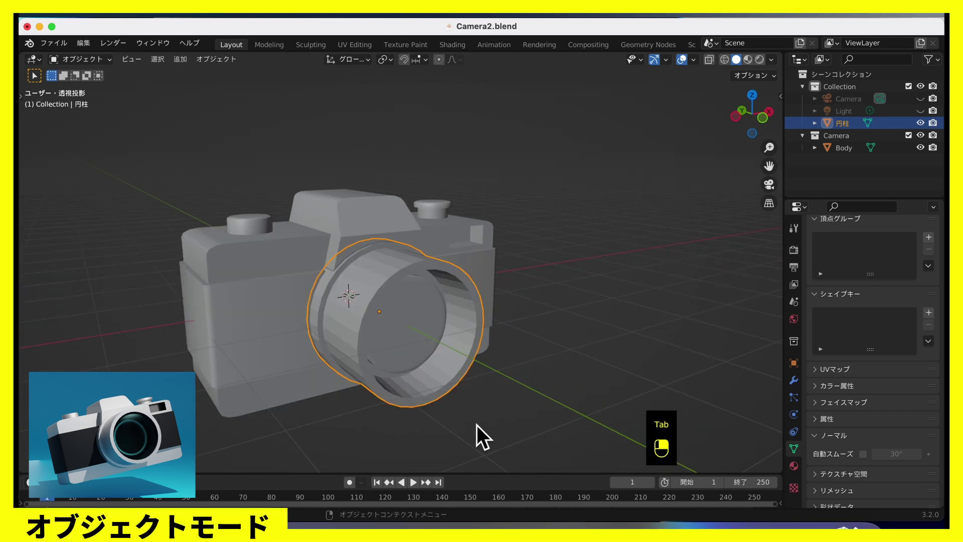
Step: Shade the lens cylinder smooth and enable Auto Smooth in its normals settings
{"action": "middle_click", "coordinate": [479, 394]}
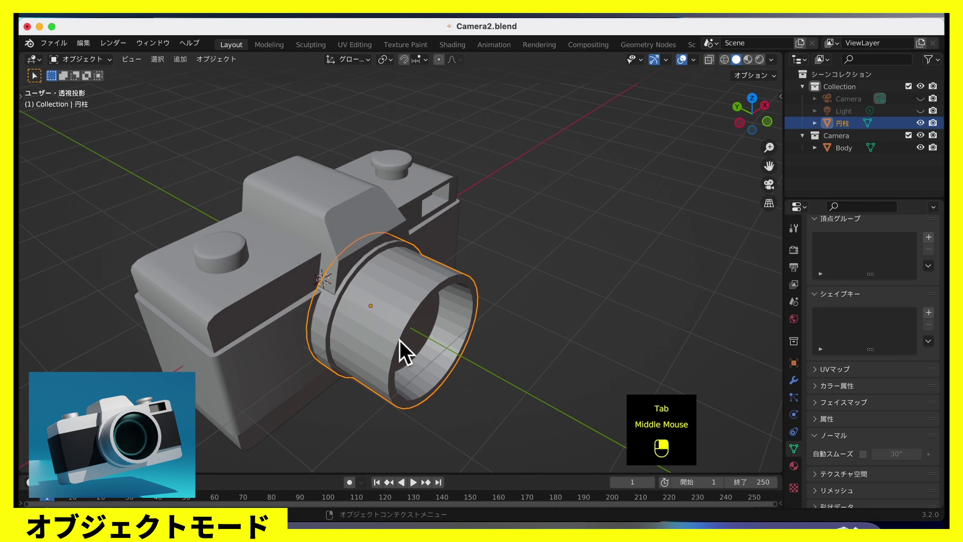
{"action": "right_click", "coordinate": [397, 314]}
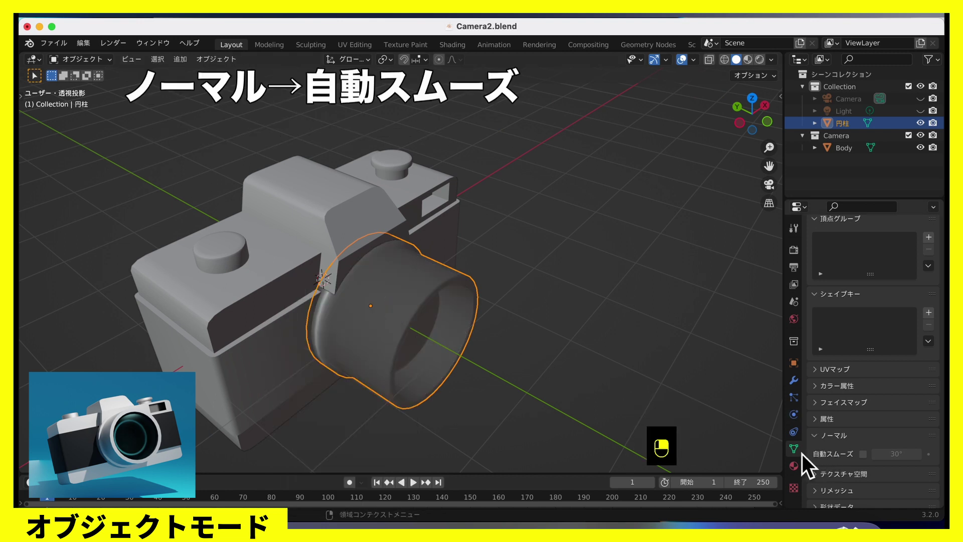
{"action": "left_click", "coordinate": [877, 467]}
{"action": "middle_click", "coordinate": [556, 376]}
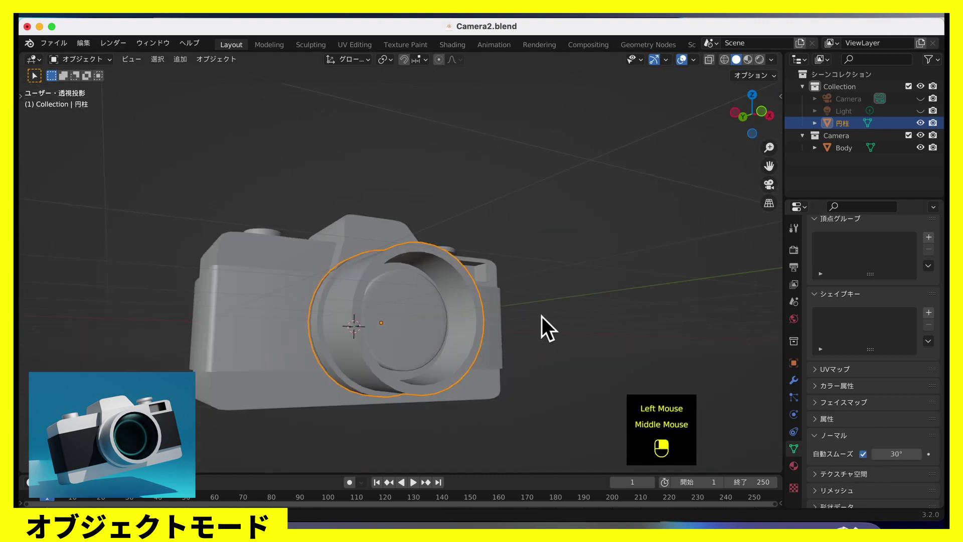
{"action": "left_click_drag", "start_coordinate": [431, 357], "coordinate": [891, 132]}
Step: Move the lens object into the Camera collection alongside Body in the Outliner
{"action": "middle_click", "coordinate": [457, 312]}
{"action": "scroll", "scroll_direction": "down", "scroll_amount": 3}
{"action": "left_click_drag", "start_coordinate": [864, 104], "coordinate": [535, 269]}
{"action": "middle_click", "coordinate": [539, 272]}
Step: Add a UV sphere, slide it along Y to the front of the lens and view it from the side
{"action": "key", "text": "shift+a"}
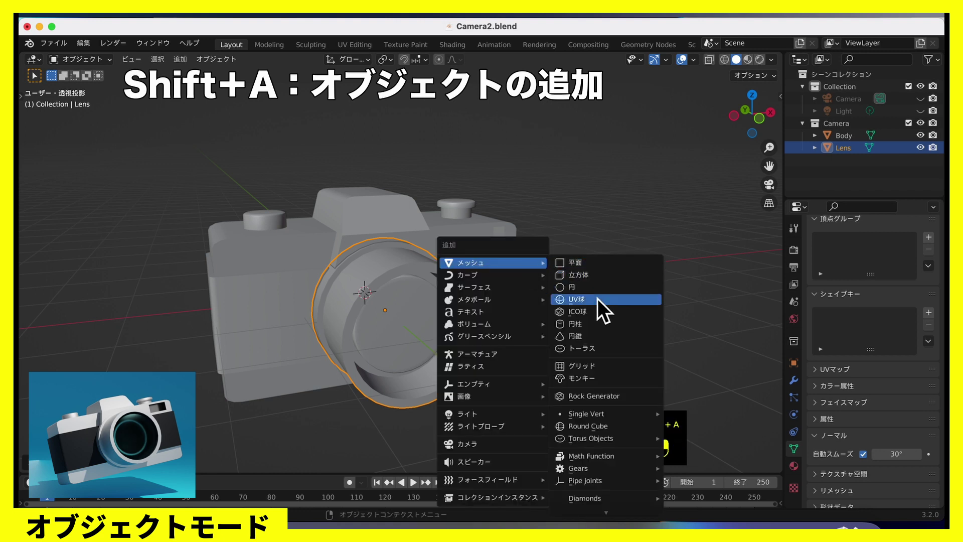
{"action": "left_click_drag", "start_coordinate": [604, 306], "coordinate": [615, 278]}
{"action": "middle_click", "coordinate": [609, 298]}
{"action": "key", "text": "g"}
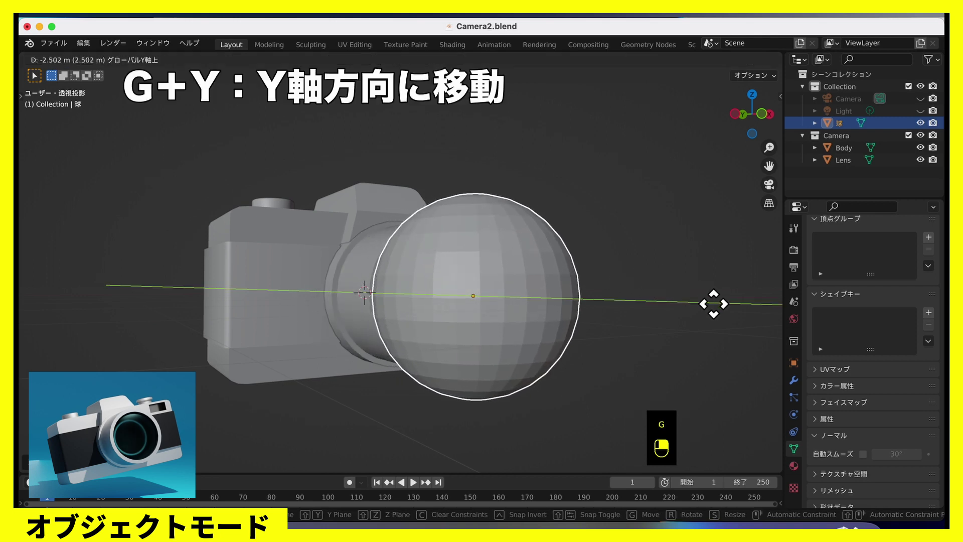
{"action": "middle_click", "coordinate": [671, 334]}
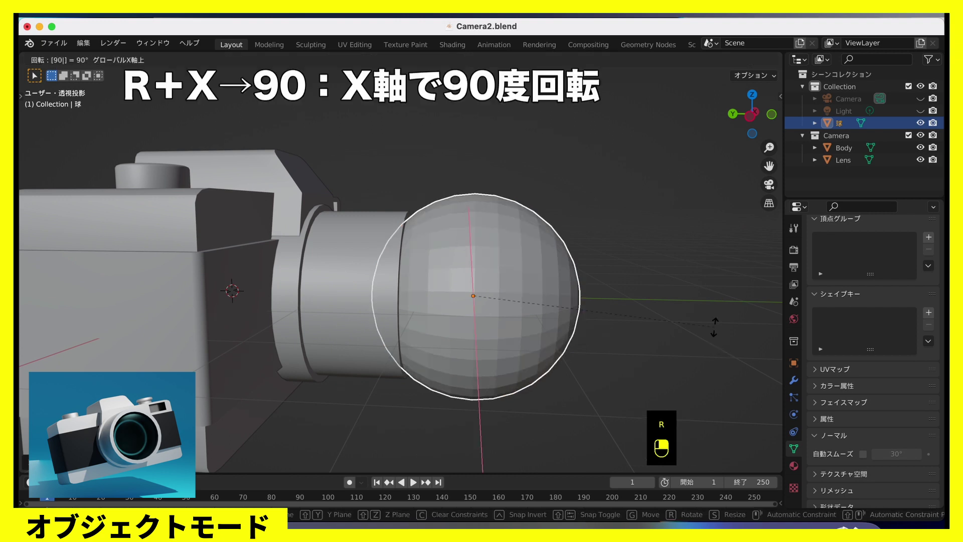
{"action": "middle_click", "coordinate": [691, 337]}
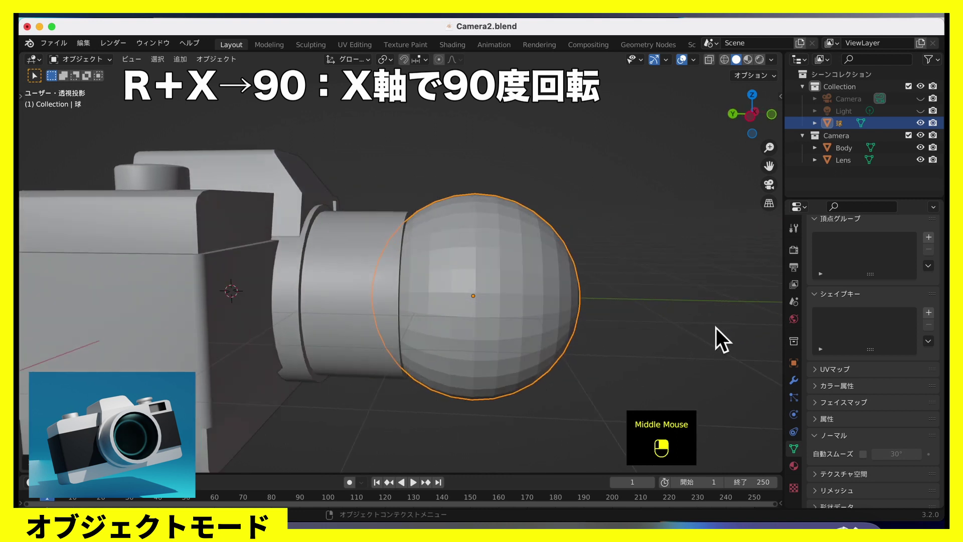
{"action": "left_click", "coordinate": [567, 250]}
{"action": "scroll", "scroll_direction": "up", "scroll_amount": 3}
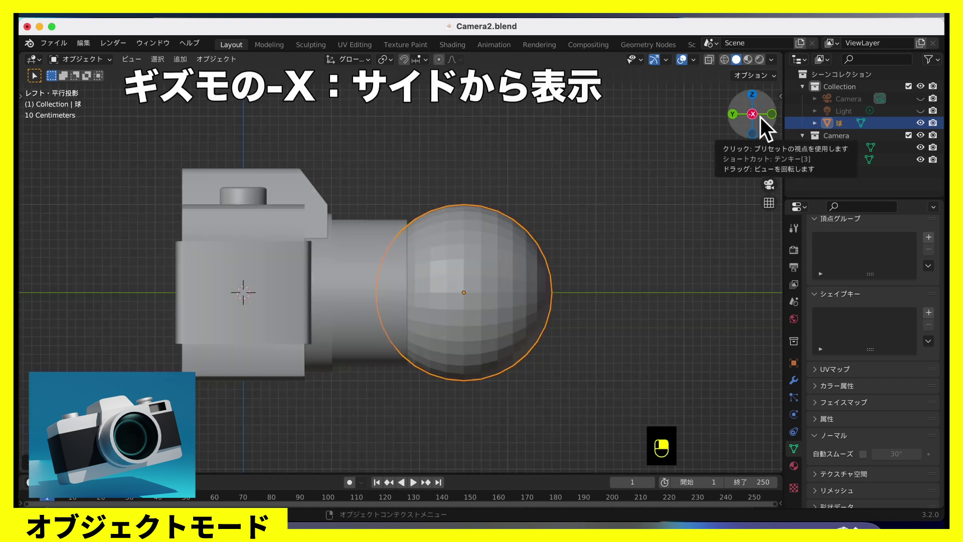
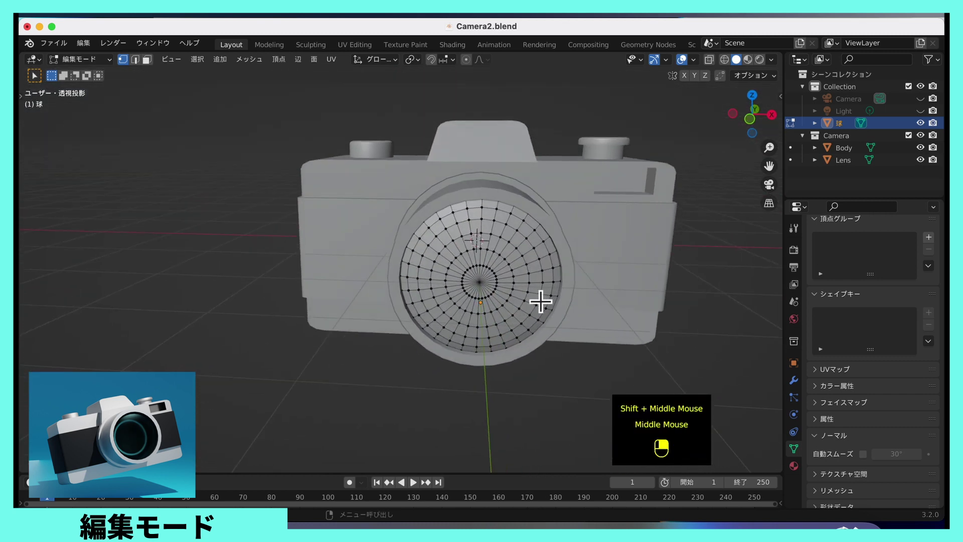
Step: In Object Mode, shade the lens-glass sphere smooth with Auto Smooth at 30° enabled
{"action": "key", "text": "Tab"}
{"action": "left_click", "coordinate": [545, 301]}
{"action": "middle_click", "coordinate": [577, 304]}
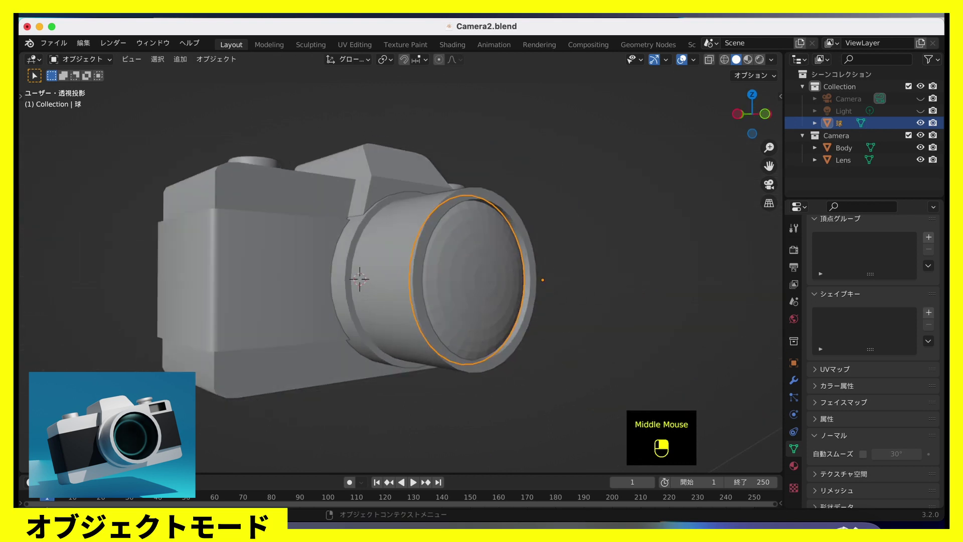
{"action": "left_click", "coordinate": [490, 271]}
{"action": "right_click", "coordinate": [491, 271]}
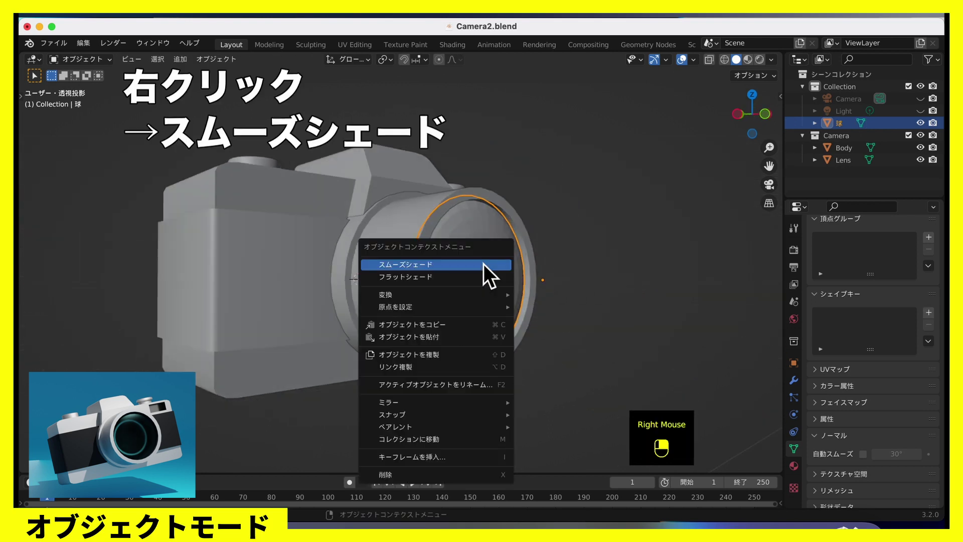
{"action": "middle_click", "coordinate": [504, 285]}
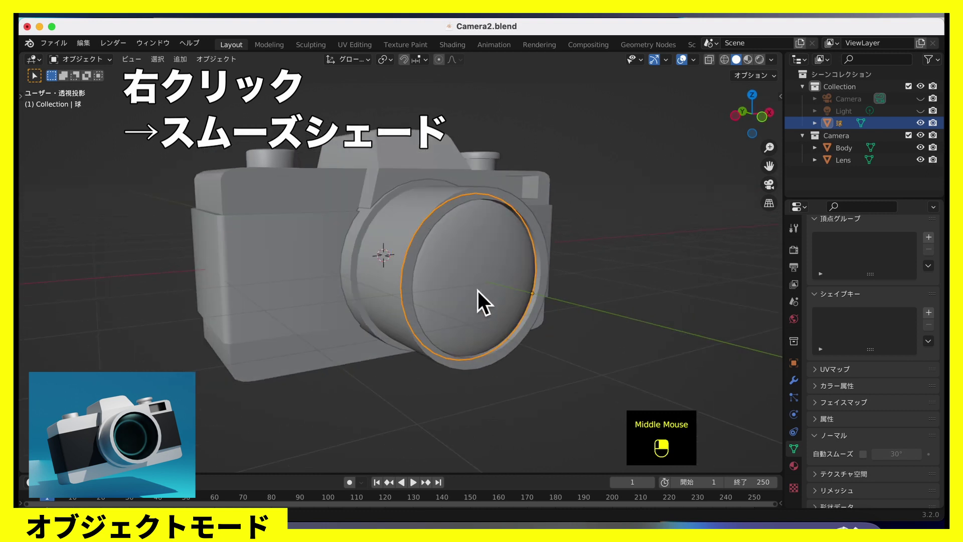
{"action": "left_click", "coordinate": [801, 456]}
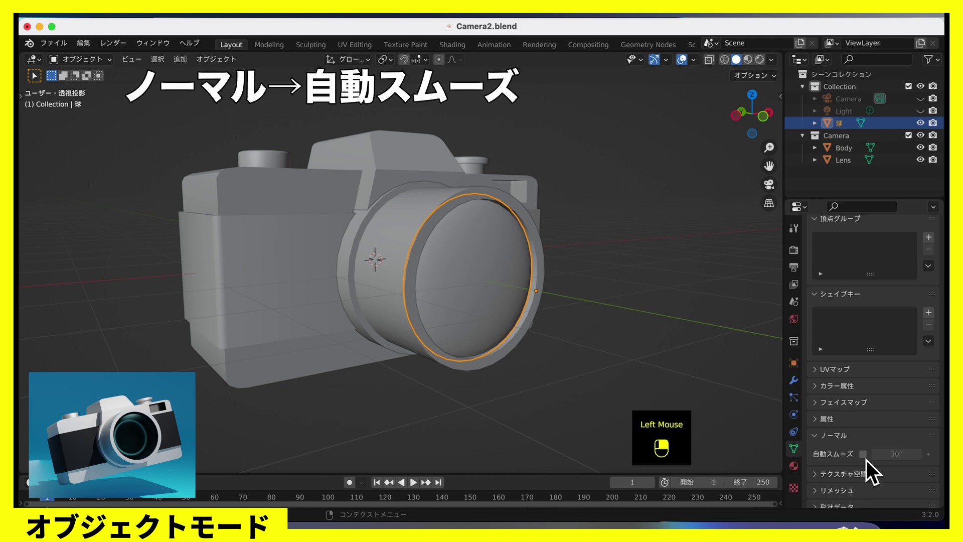
{"action": "left_click", "coordinate": [874, 468]}
{"action": "middle_click", "coordinate": [554, 344]}
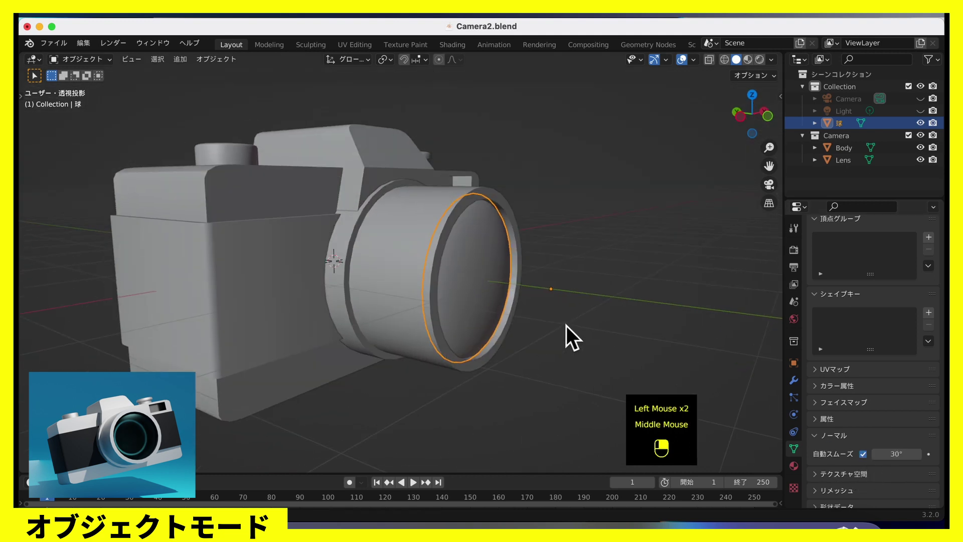
Step: Join the lens glass into the Lens object with Ctrl+J, leaving only Body and Lens
{"action": "scroll", "scroll_direction": "up", "scroll_amount": 3}
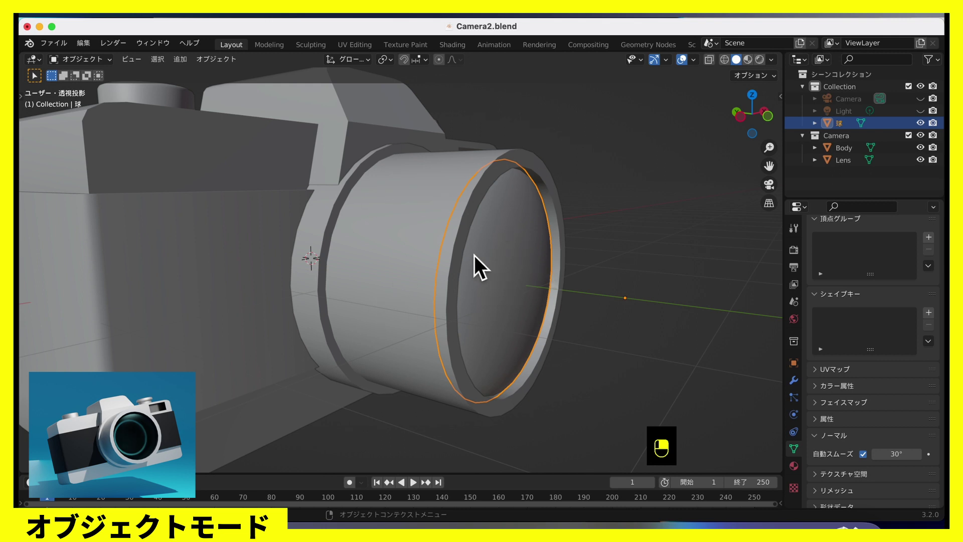
{"action": "left_click", "coordinate": [518, 271]}
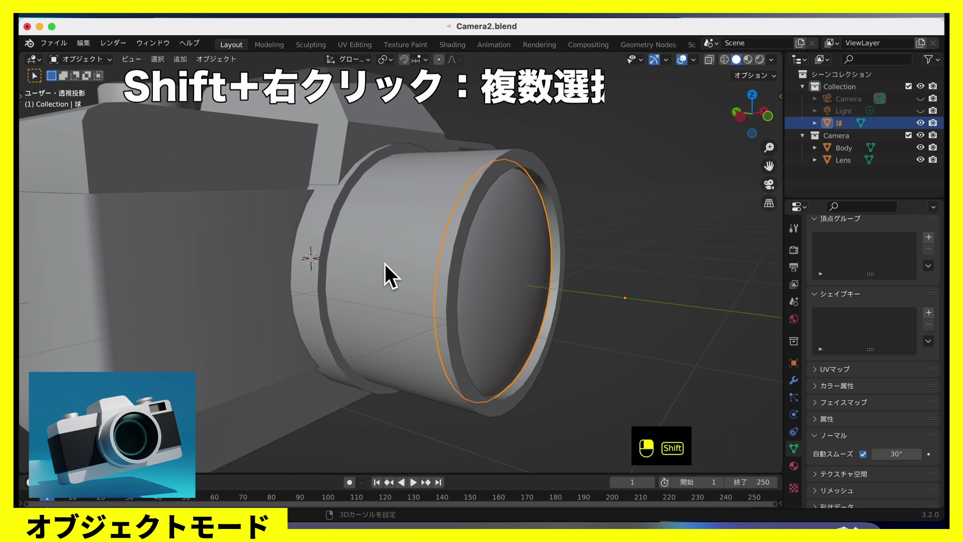
{"action": "left_click", "coordinate": [393, 271]}
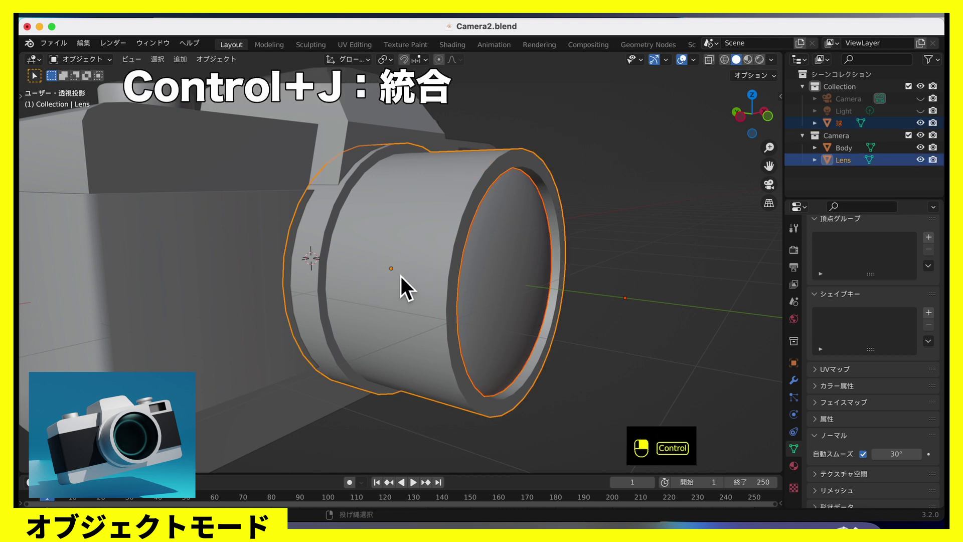
{"action": "key", "text": "ctrl+j"}
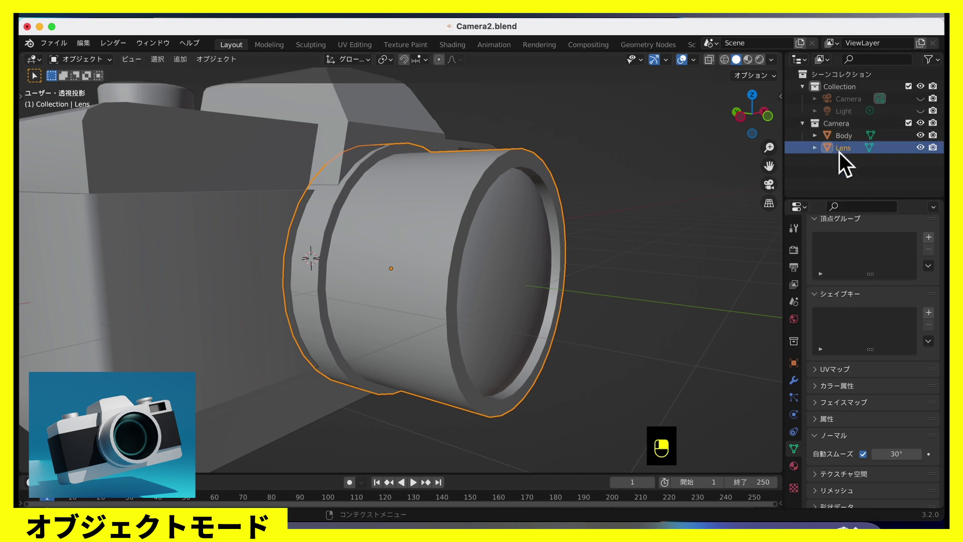
{"action": "scroll", "scroll_direction": "down", "scroll_amount": 3}
{"action": "left_click_drag", "start_coordinate": [627, 255], "coordinate": [542, 259]}
{"action": "scroll", "scroll_direction": "up", "scroll_amount": 3}
Step: Add a large floor plane beneath the camera model
{"action": "middle_click", "coordinate": [592, 286]}
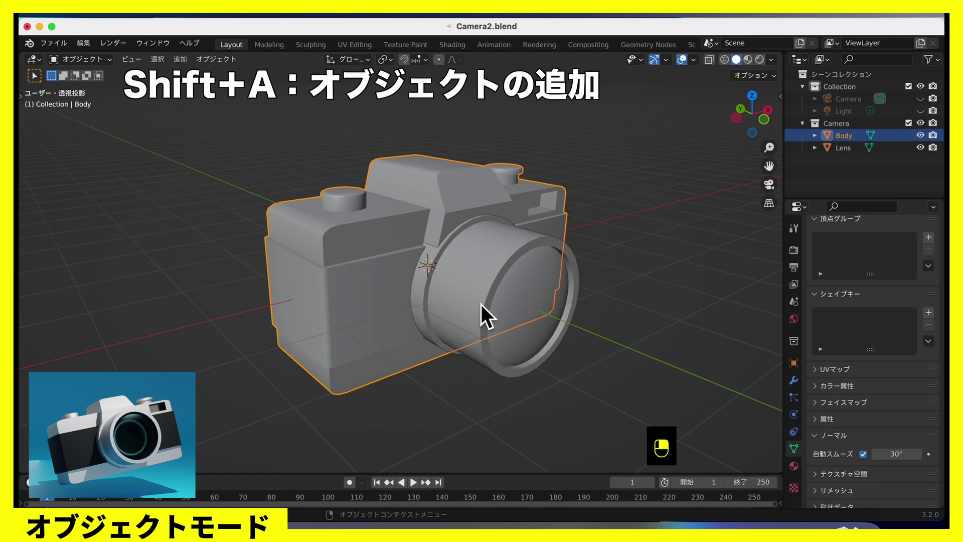
{"action": "key", "text": "shift+a"}
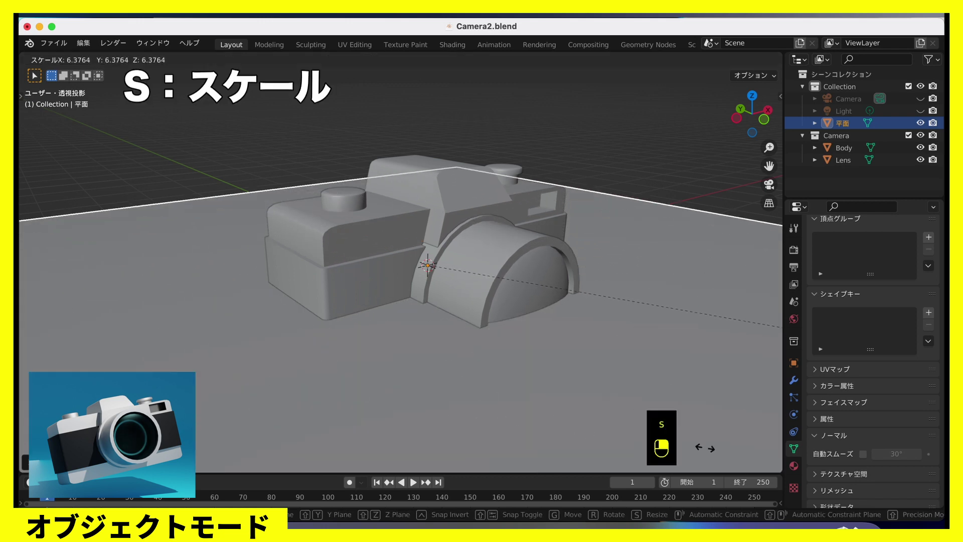
{"action": "scroll", "scroll_direction": "down", "scroll_amount": 3}
{"action": "scroll", "scroll_direction": "up", "scroll_amount": 3}
Step: Raise Body and Lens together along Z so the camera floats above the plane
{"action": "left_click", "coordinate": [411, 262]}
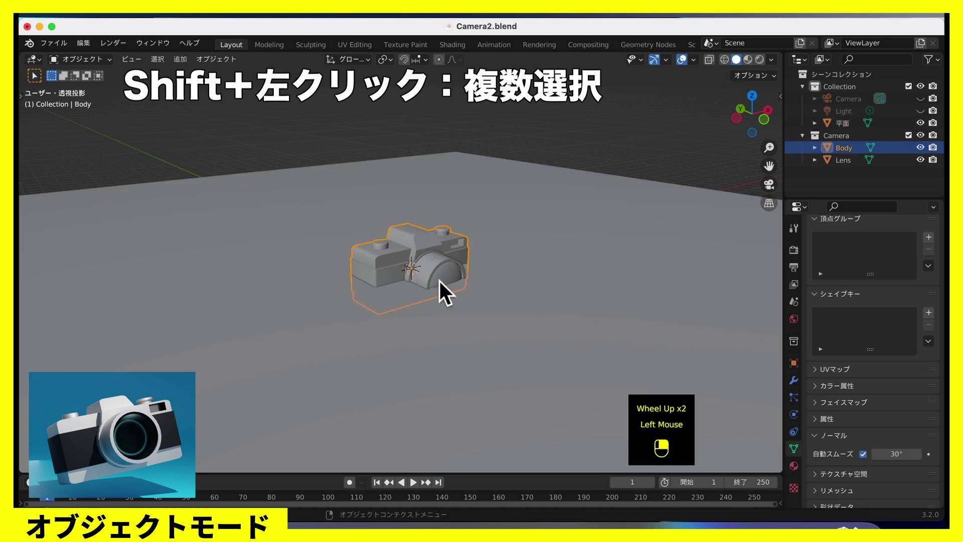
{"action": "left_click", "coordinate": [448, 288]}
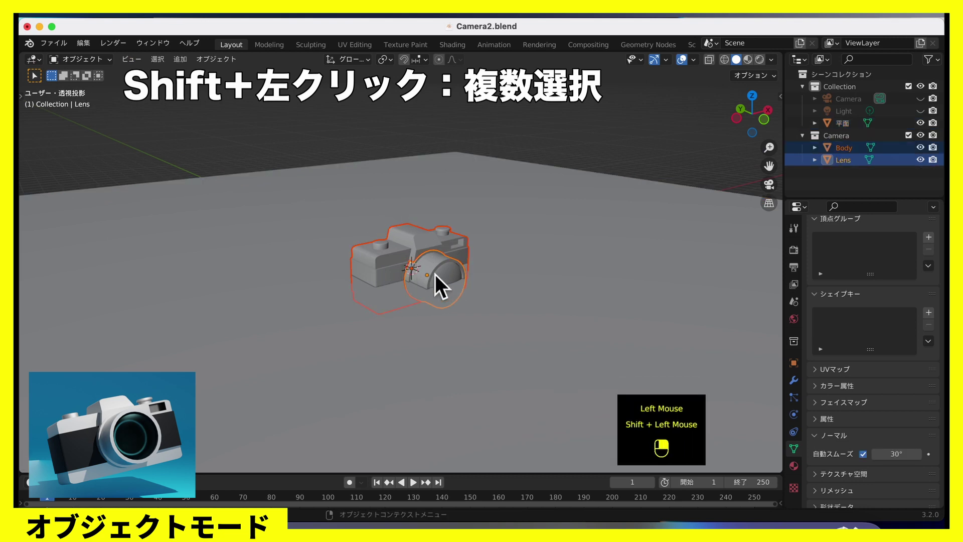
{"action": "key", "text": "g"}
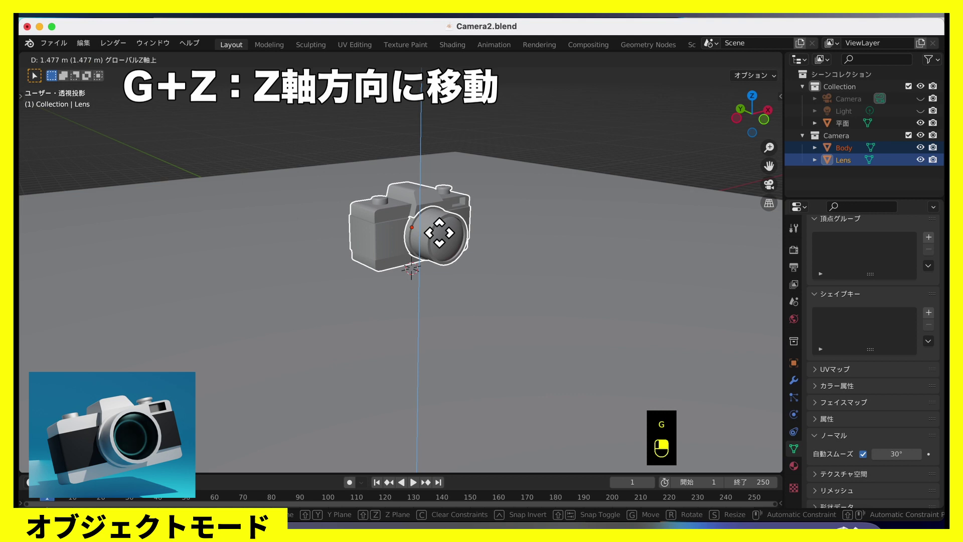
{"action": "middle_click", "coordinate": [497, 244]}
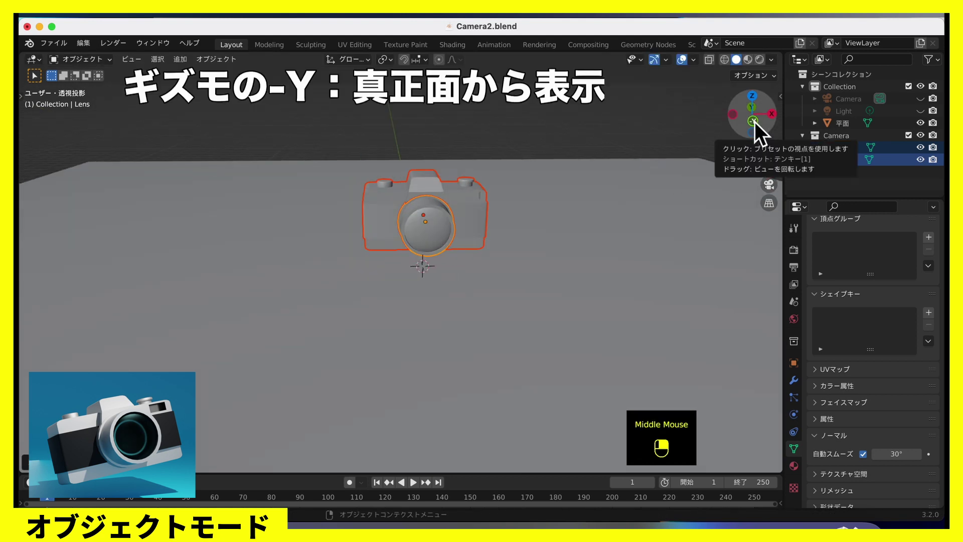
{"action": "left_click", "coordinate": [761, 125]}
{"action": "scroll", "scroll_direction": "up", "scroll_amount": 3}
{"action": "scroll", "scroll_direction": "up", "scroll_amount": 3}
{"action": "scroll", "scroll_direction": "down", "scroll_amount": 3}
{"action": "middle_click", "coordinate": [459, 270]}
{"action": "scroll", "scroll_direction": "down", "scroll_amount": 3}
{"action": "middle_click", "coordinate": [483, 298]}
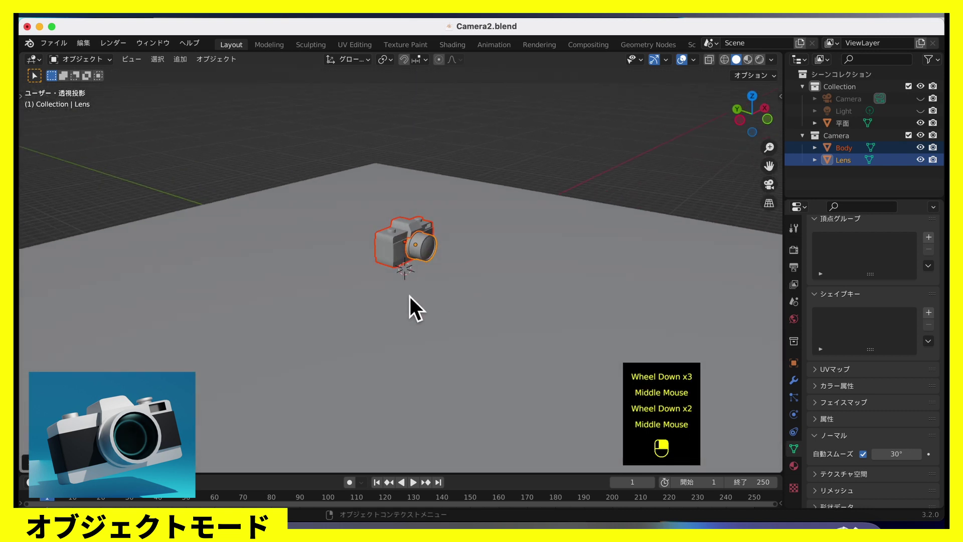
{"action": "middle_click", "coordinate": [444, 297]}
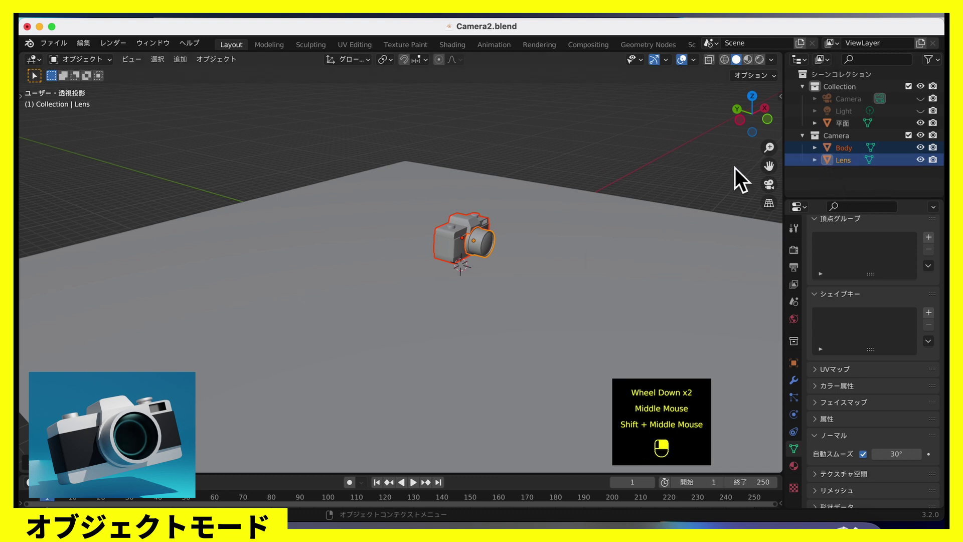
Step: Rename the floor plane to Background in the Outliner
{"action": "left_click", "coordinate": [377, 328]}
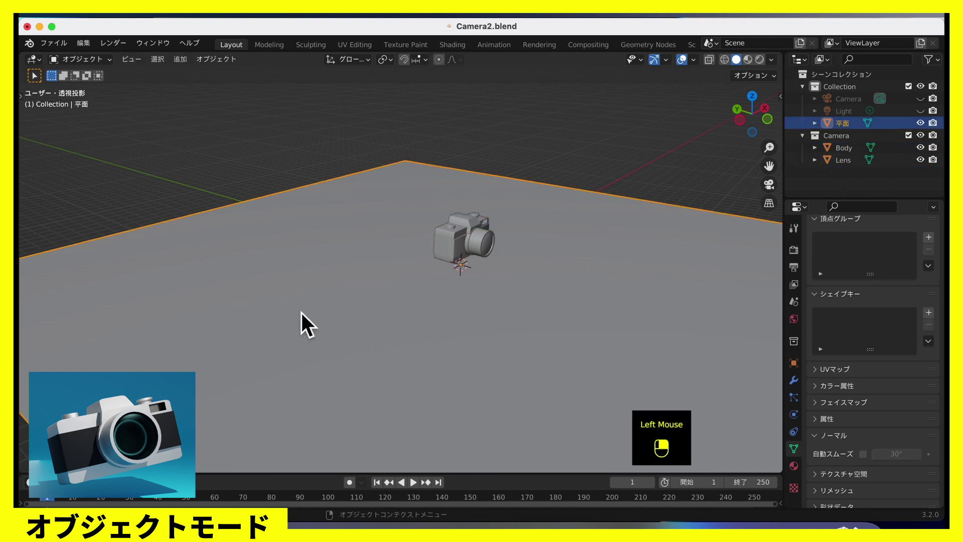
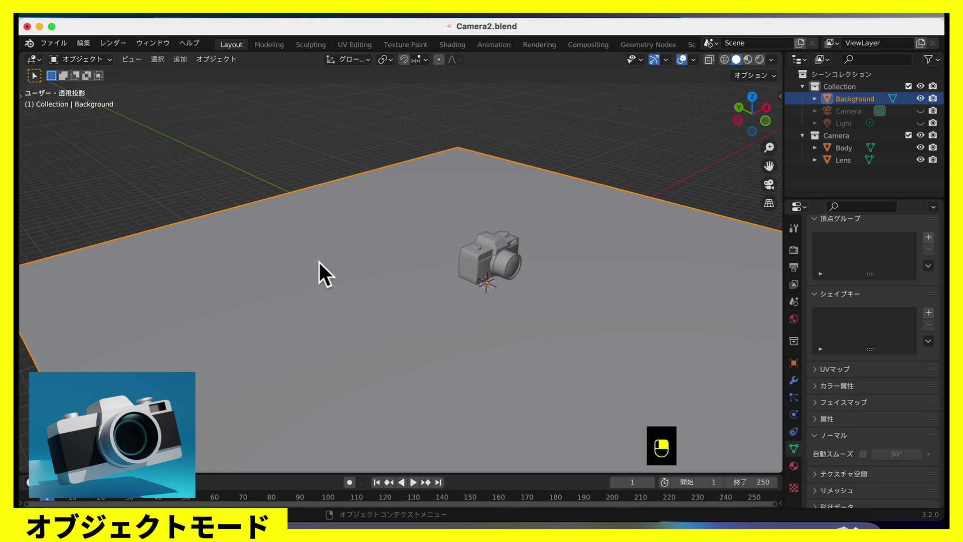
{"action": "middle_click", "coordinate": [359, 289]}
Step: Extrude a back wall from the Background plane and bevel the wall-floor corner into a multi-segment curve
{"action": "key", "text": "Tab"}
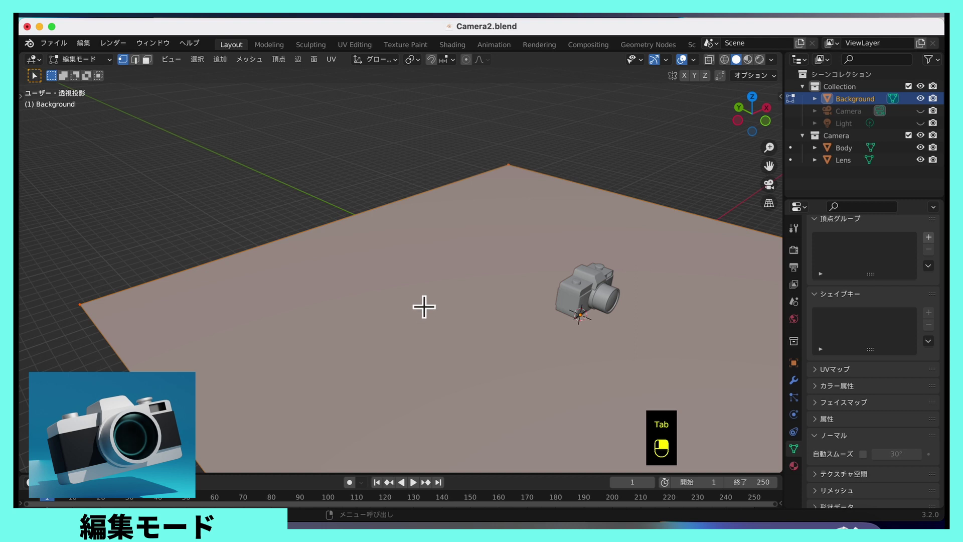
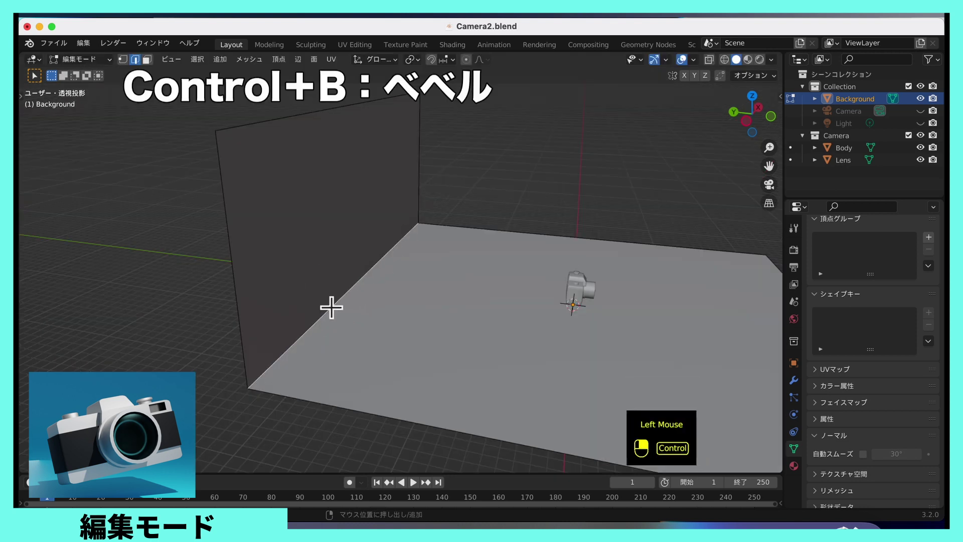
{"action": "key", "text": "ctrl+b"}
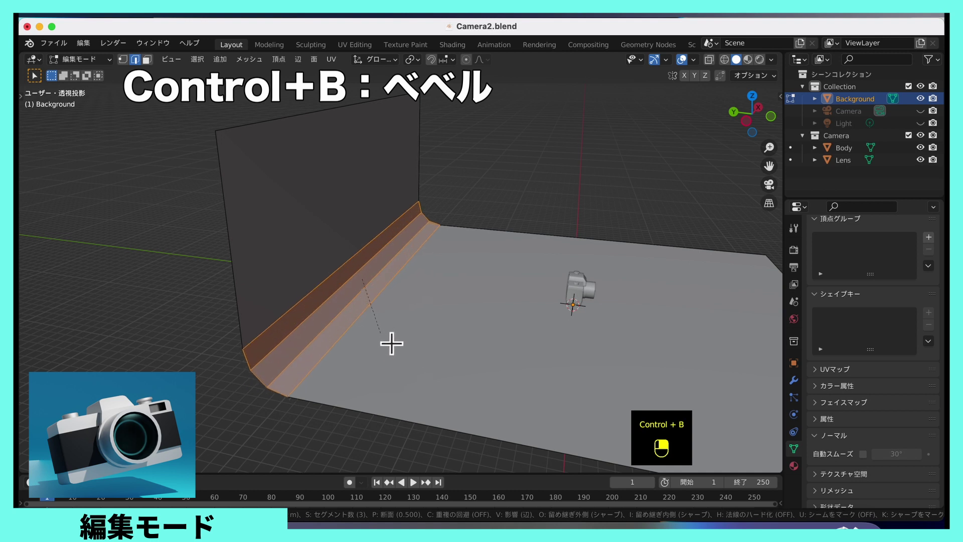
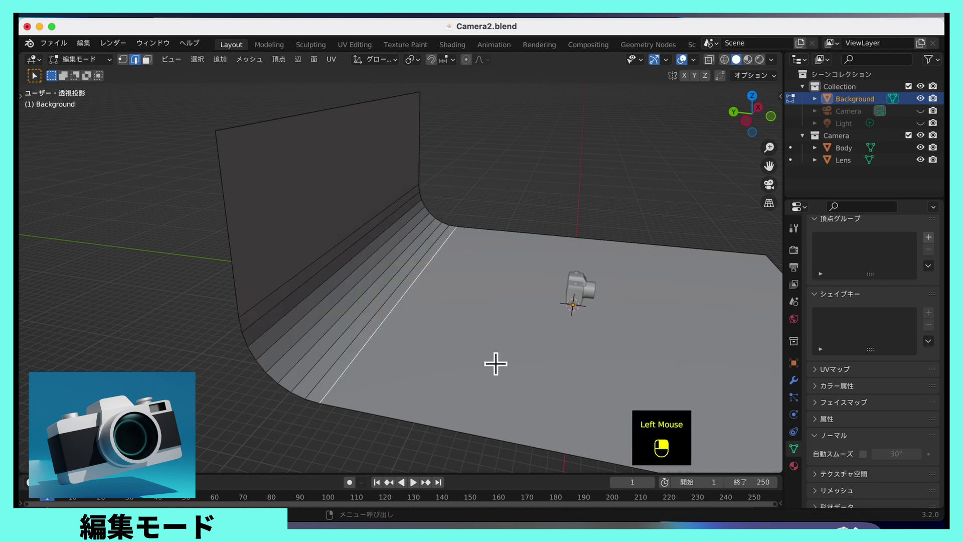
{"action": "key", "text": "Tab"}
{"action": "middle_click", "coordinate": [494, 360]}
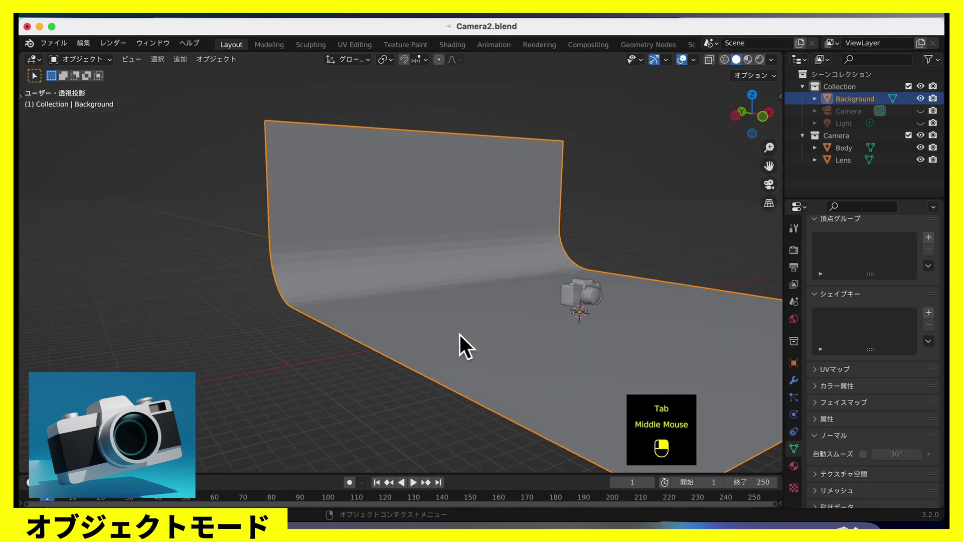
Step: Shade the curved Background backdrop smooth with Auto Smooth at 30° and check it from the front
{"action": "right_click", "coordinate": [468, 342]}
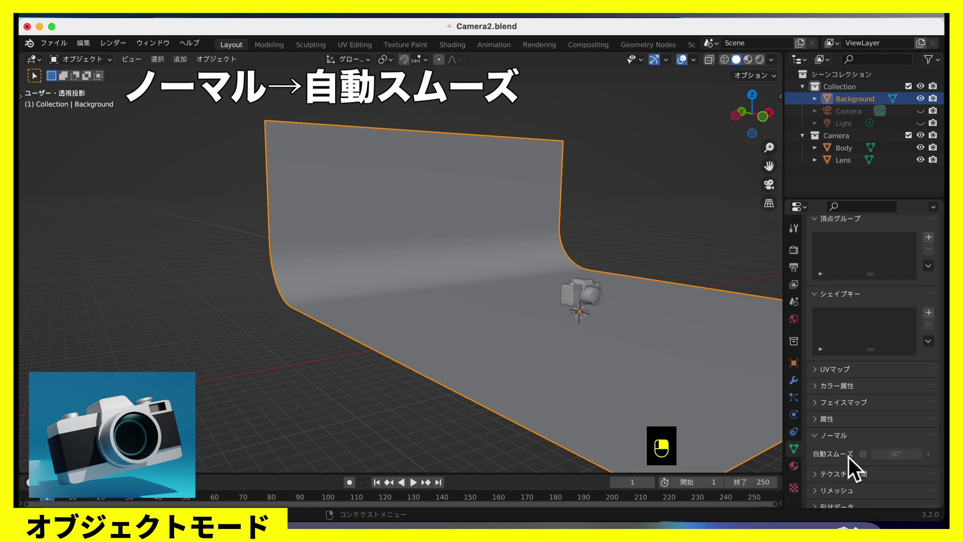
{"action": "left_click", "coordinate": [869, 466]}
{"action": "left_click", "coordinate": [638, 342]}
{"action": "middle_click", "coordinate": [640, 346]}
{"action": "middle_click", "coordinate": [558, 353]}
{"action": "scroll", "scroll_direction": "up", "scroll_amount": 3}
{"action": "left_click", "coordinate": [529, 341]}
{"action": "middle_click", "coordinate": [519, 348]}
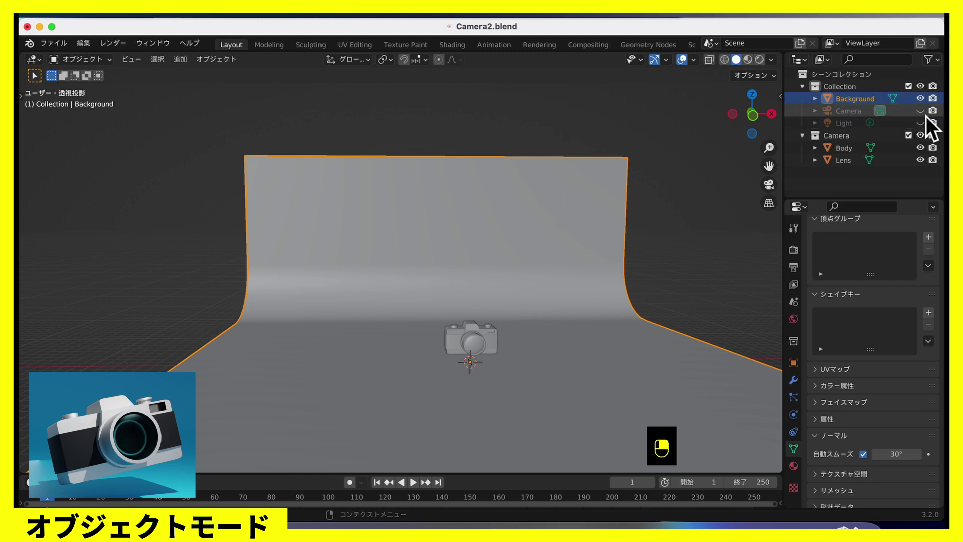
Step: Make the default scene camera and light visible again in the Outliner
{"action": "left_click", "coordinate": [931, 123]}
{"action": "right_click", "coordinate": [931, 122]}
{"action": "left_click", "coordinate": [931, 132]}
{"action": "right_click", "coordinate": [931, 132]}
{"action": "scroll", "scroll_direction": "up", "scroll_amount": 3}
{"action": "left_click", "coordinate": [647, 225]}
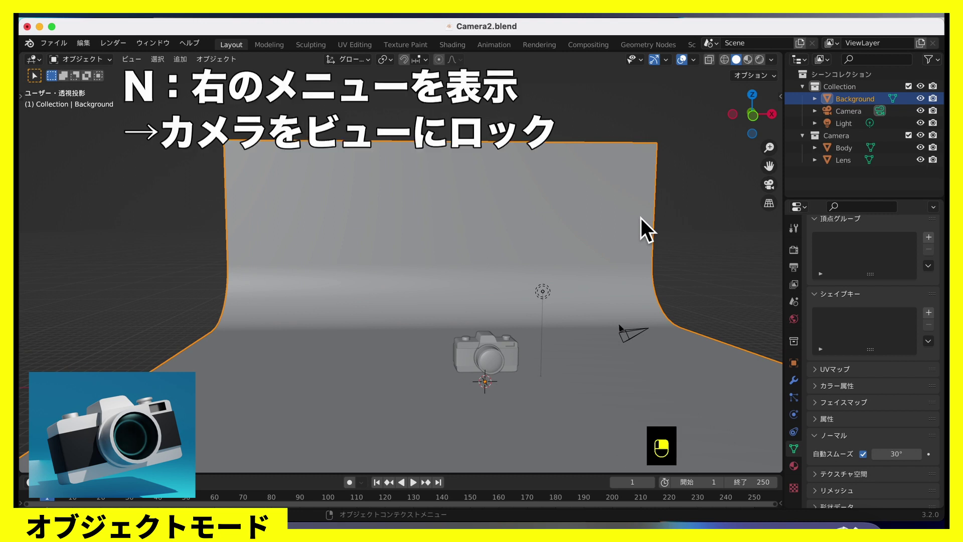
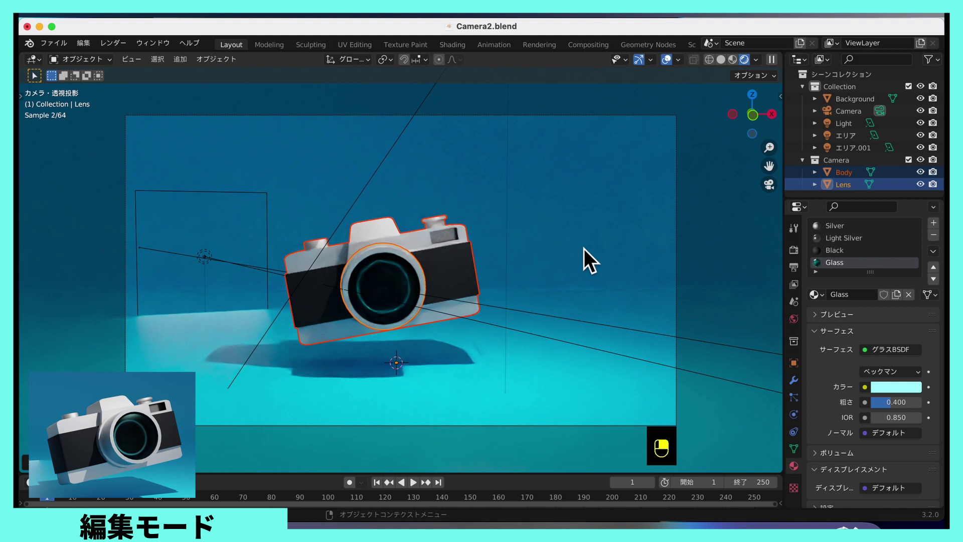
Step: Rotate the camera model 17.62° around the Z axis toward the scene camera
{"action": "left_click", "coordinate": [783, 125]}
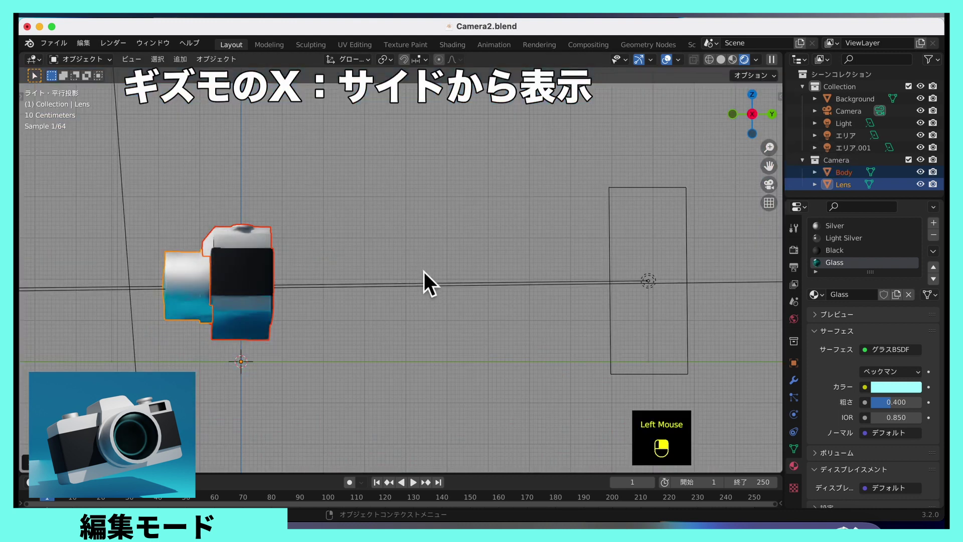
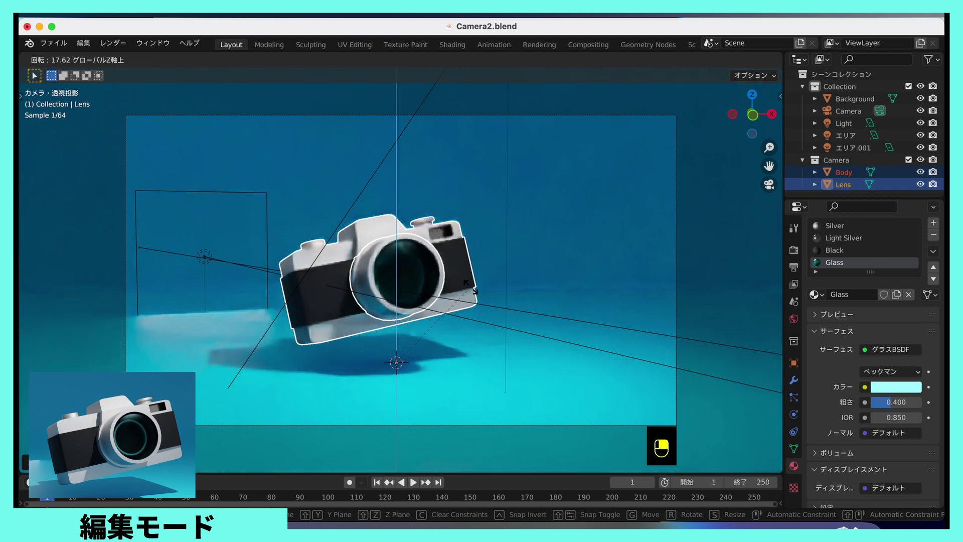
{"action": "left_click", "coordinate": [738, 319]}
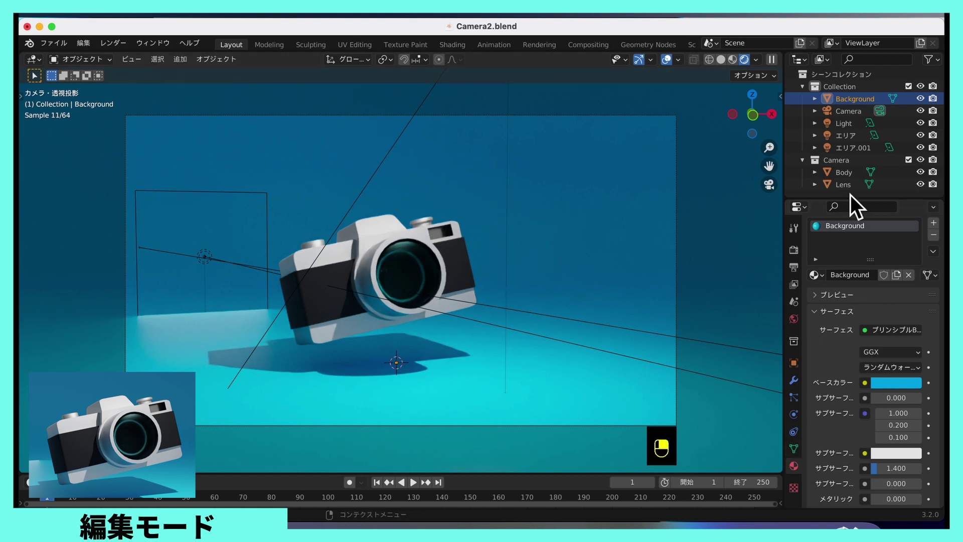
Step: Select the scene camera and review the Cycles sampling settings at 64 render samples
{"action": "left_click", "coordinate": [859, 124]}
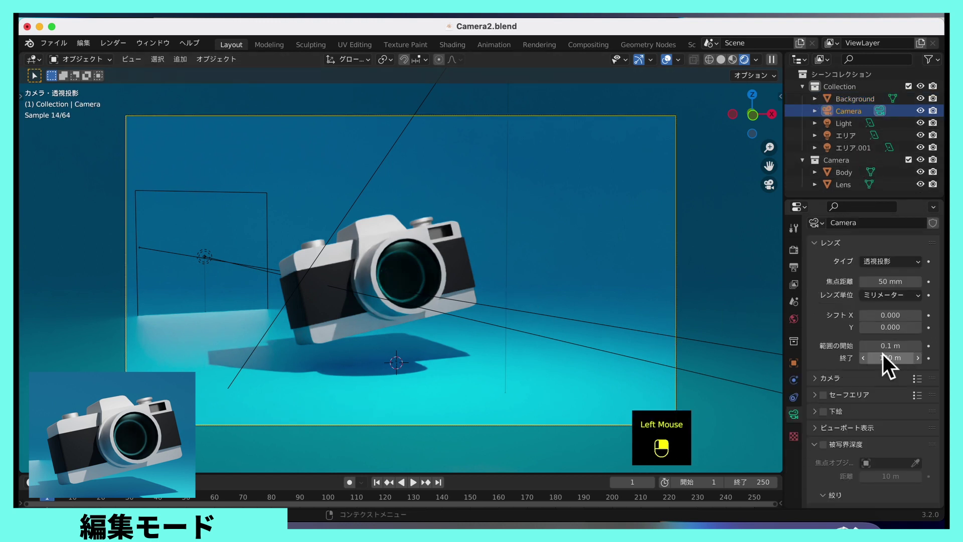
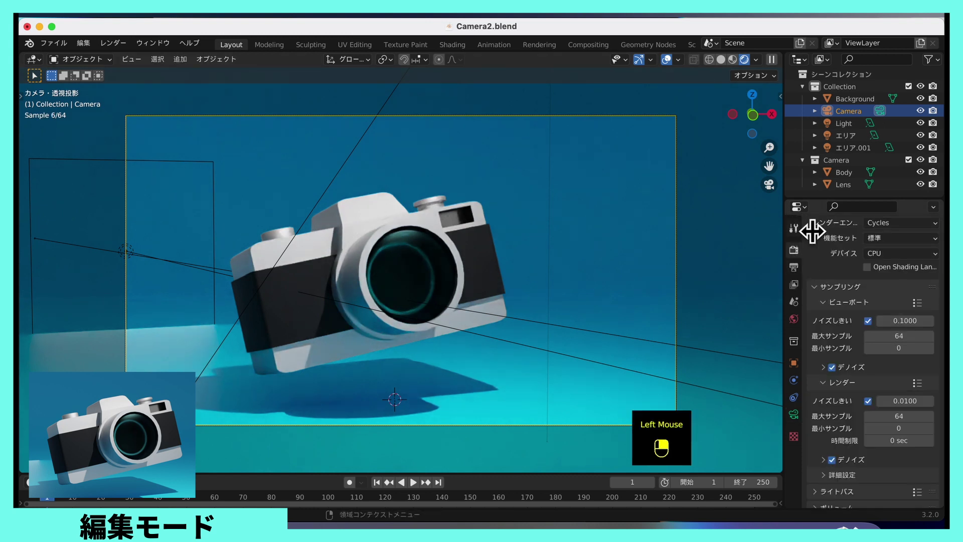
{"action": "scroll", "scroll_direction": "up", "scroll_amount": 3}
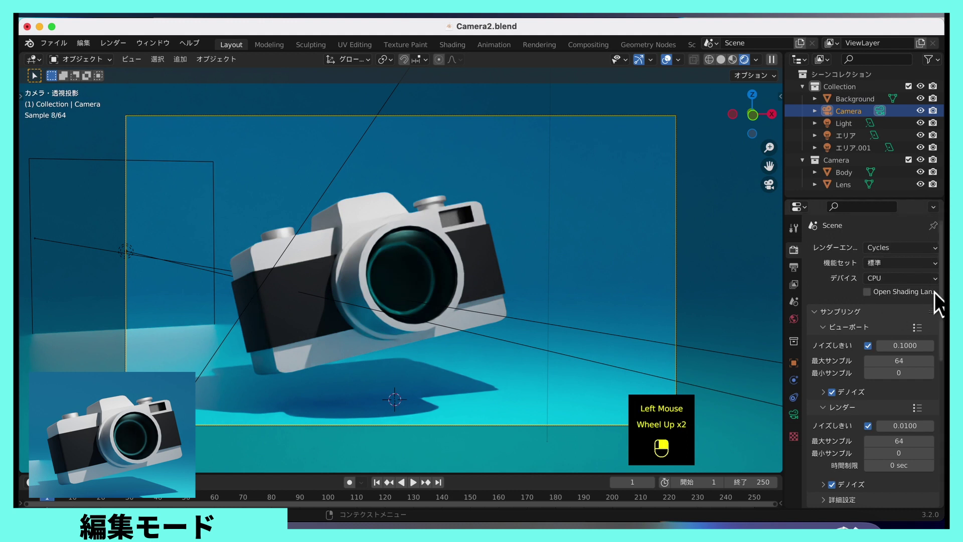
{"action": "scroll", "scroll_direction": "down", "scroll_amount": 3}
{"action": "scroll", "scroll_direction": "down", "scroll_amount": 3}
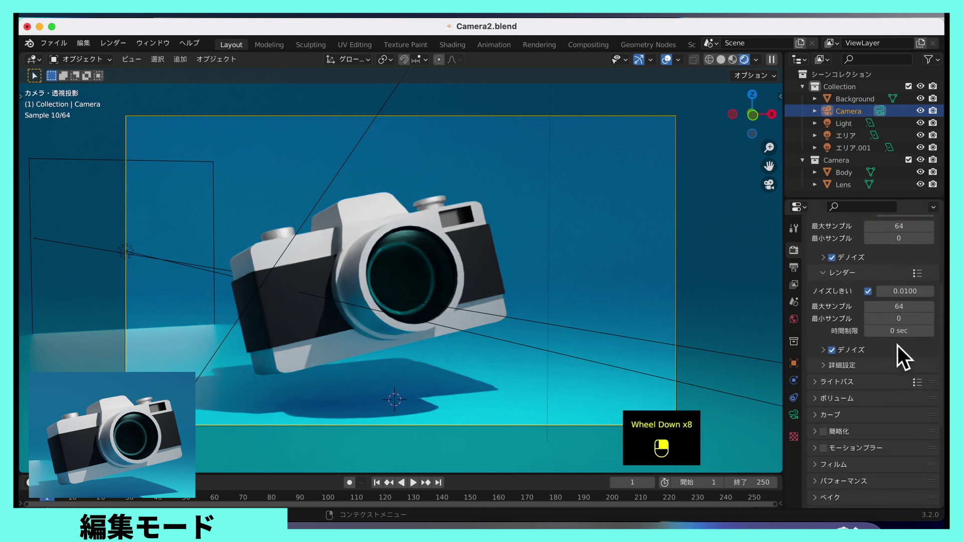
{"action": "scroll", "scroll_direction": "down", "scroll_amount": 3}
{"action": "scroll", "scroll_direction": "up", "scroll_amount": 3}
{"action": "scroll", "scroll_direction": "down", "scroll_amount": 3}
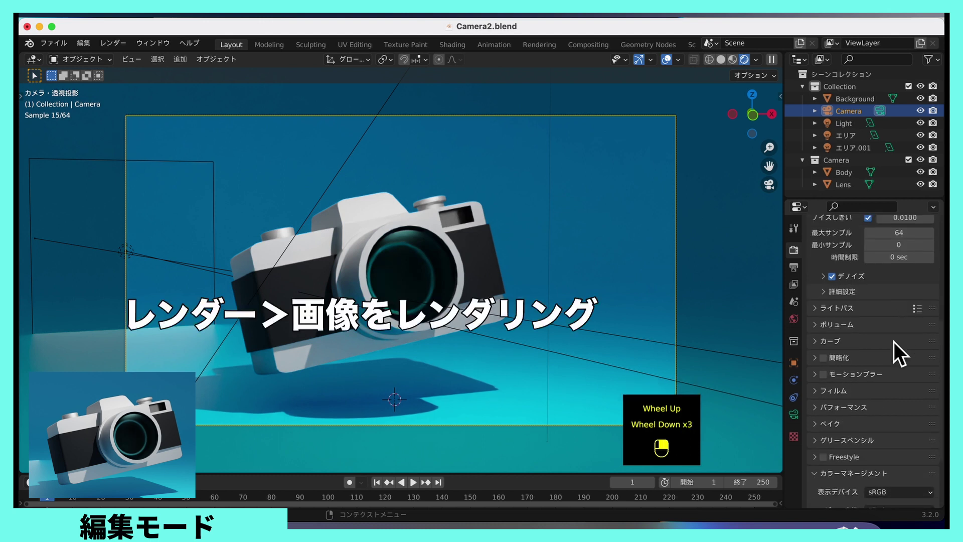